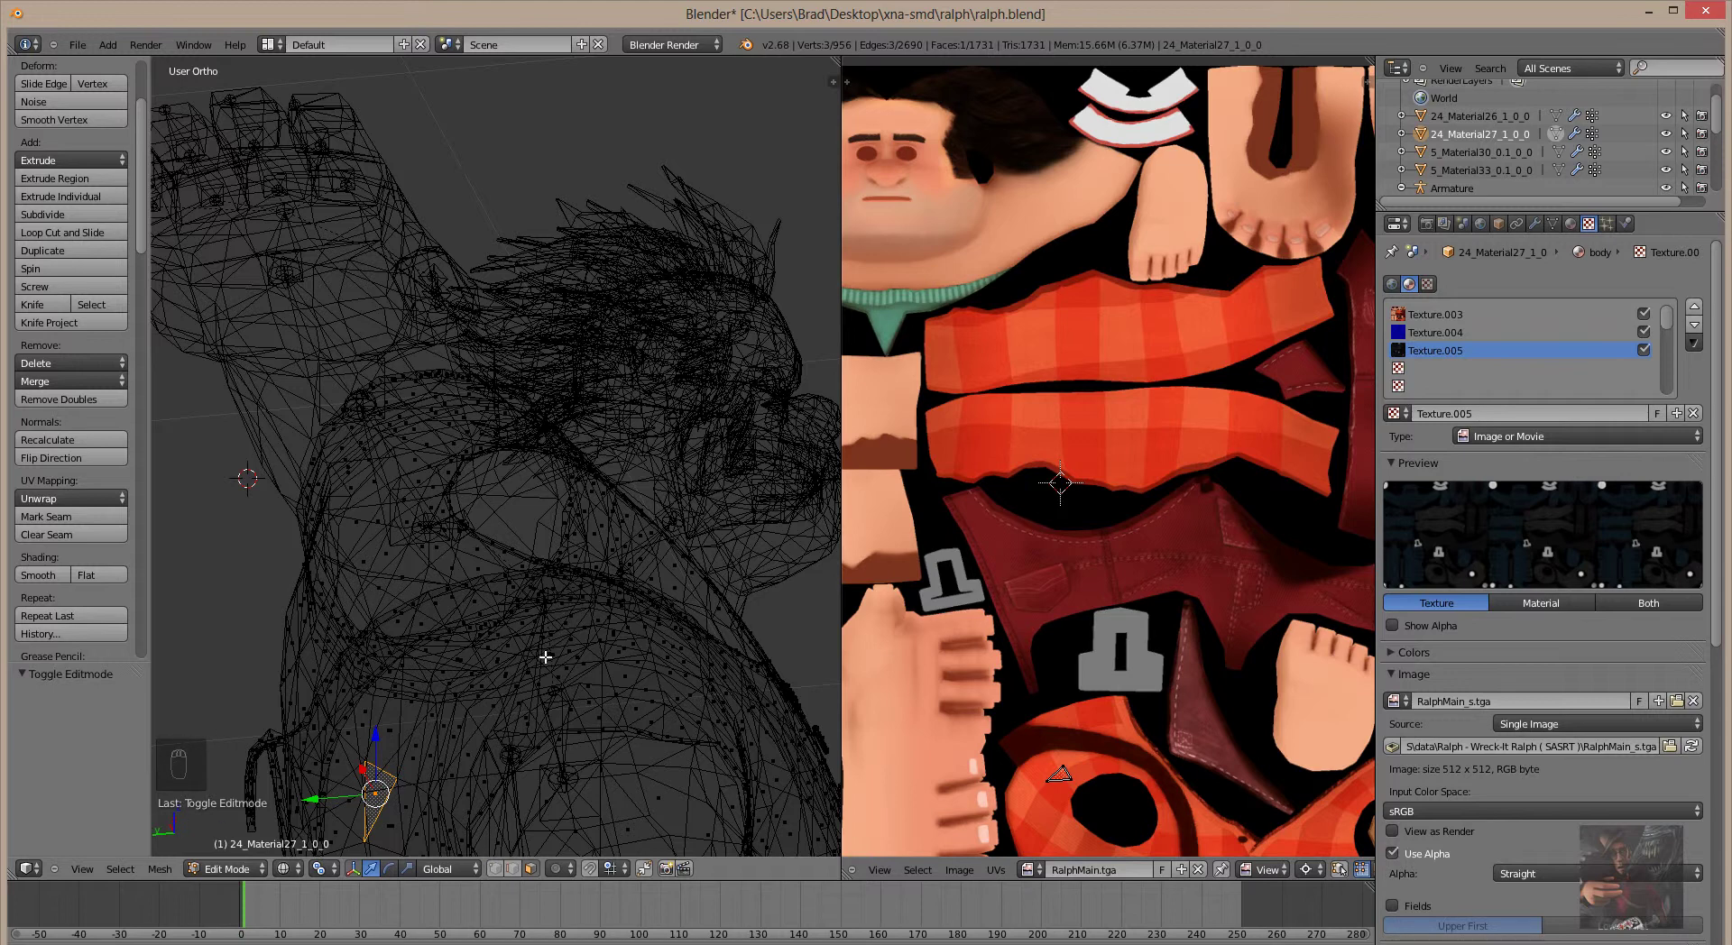
# Bring up the viewport's view and display settings sidebar (N)
pyautogui.press('n')
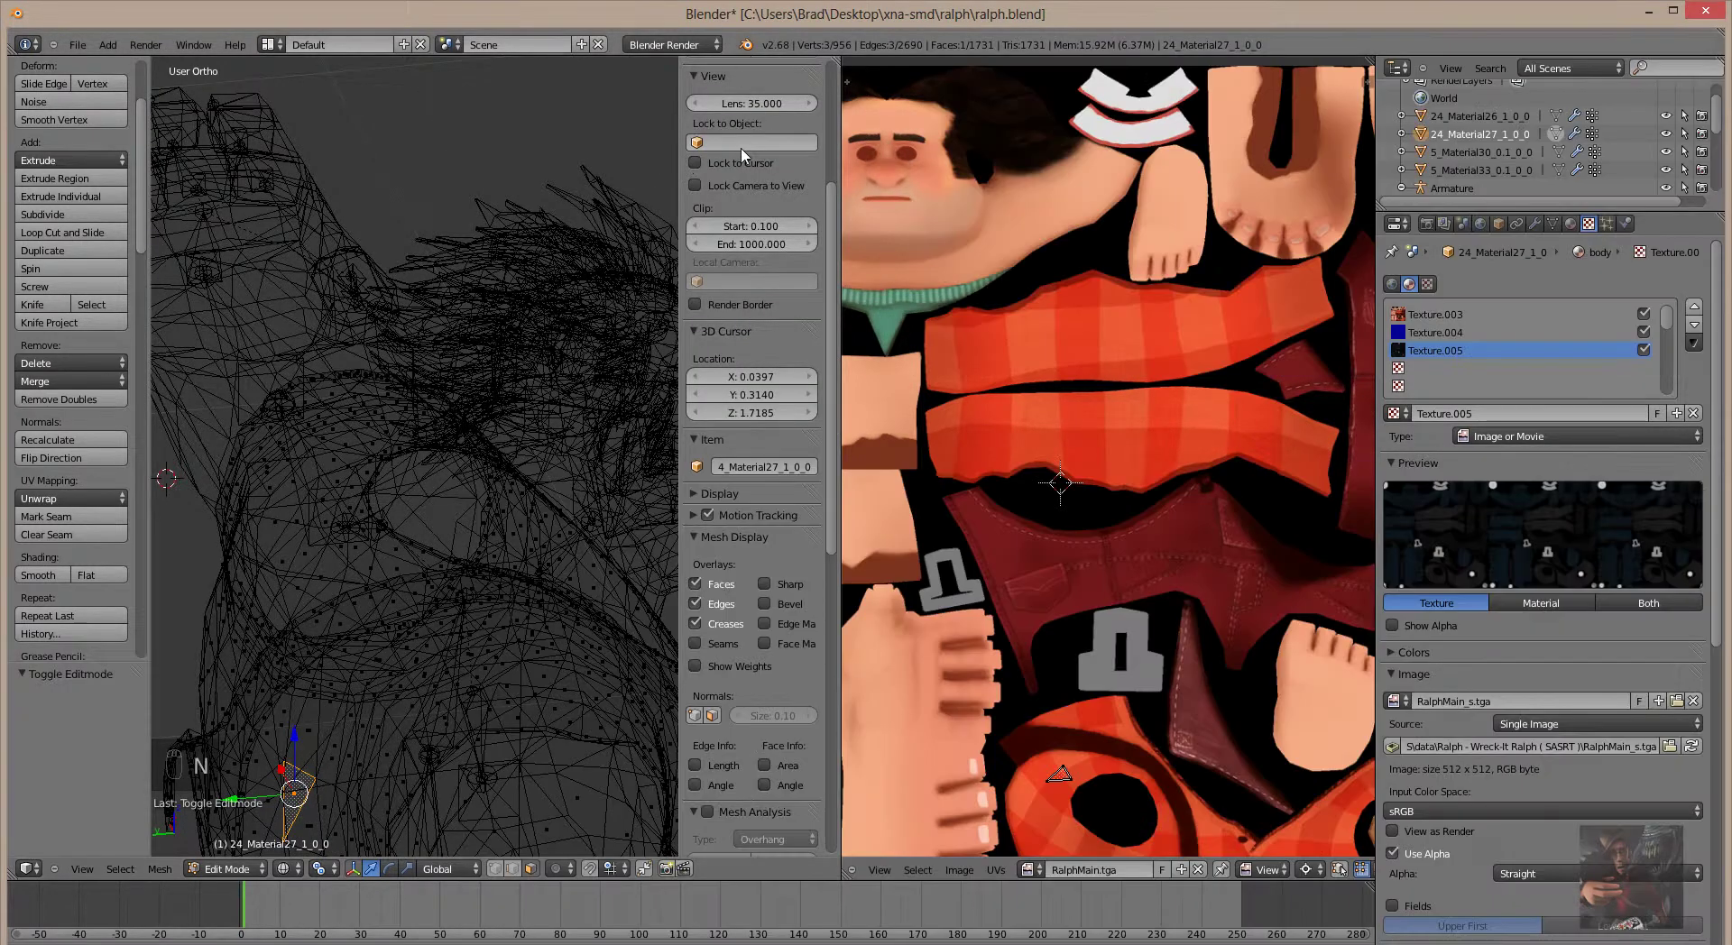
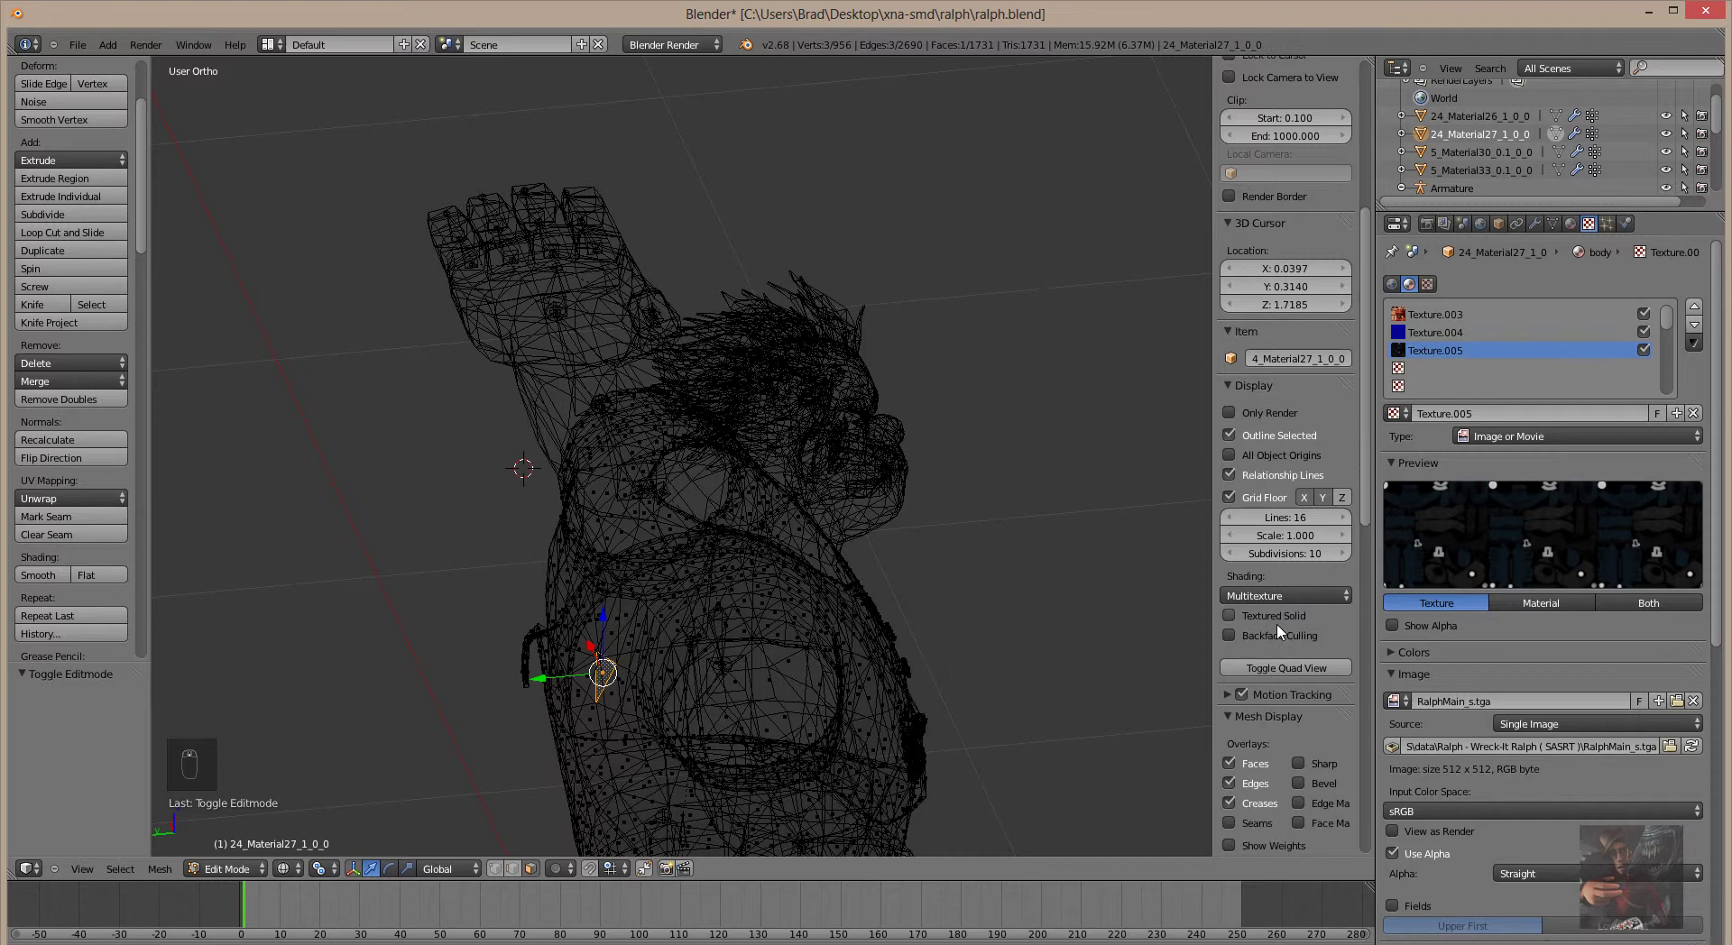
# Scroll the sidebar down to the Mesh Display normals options
pyautogui.moveTo(1281, 634); pyautogui.dragTo(1335, 563)
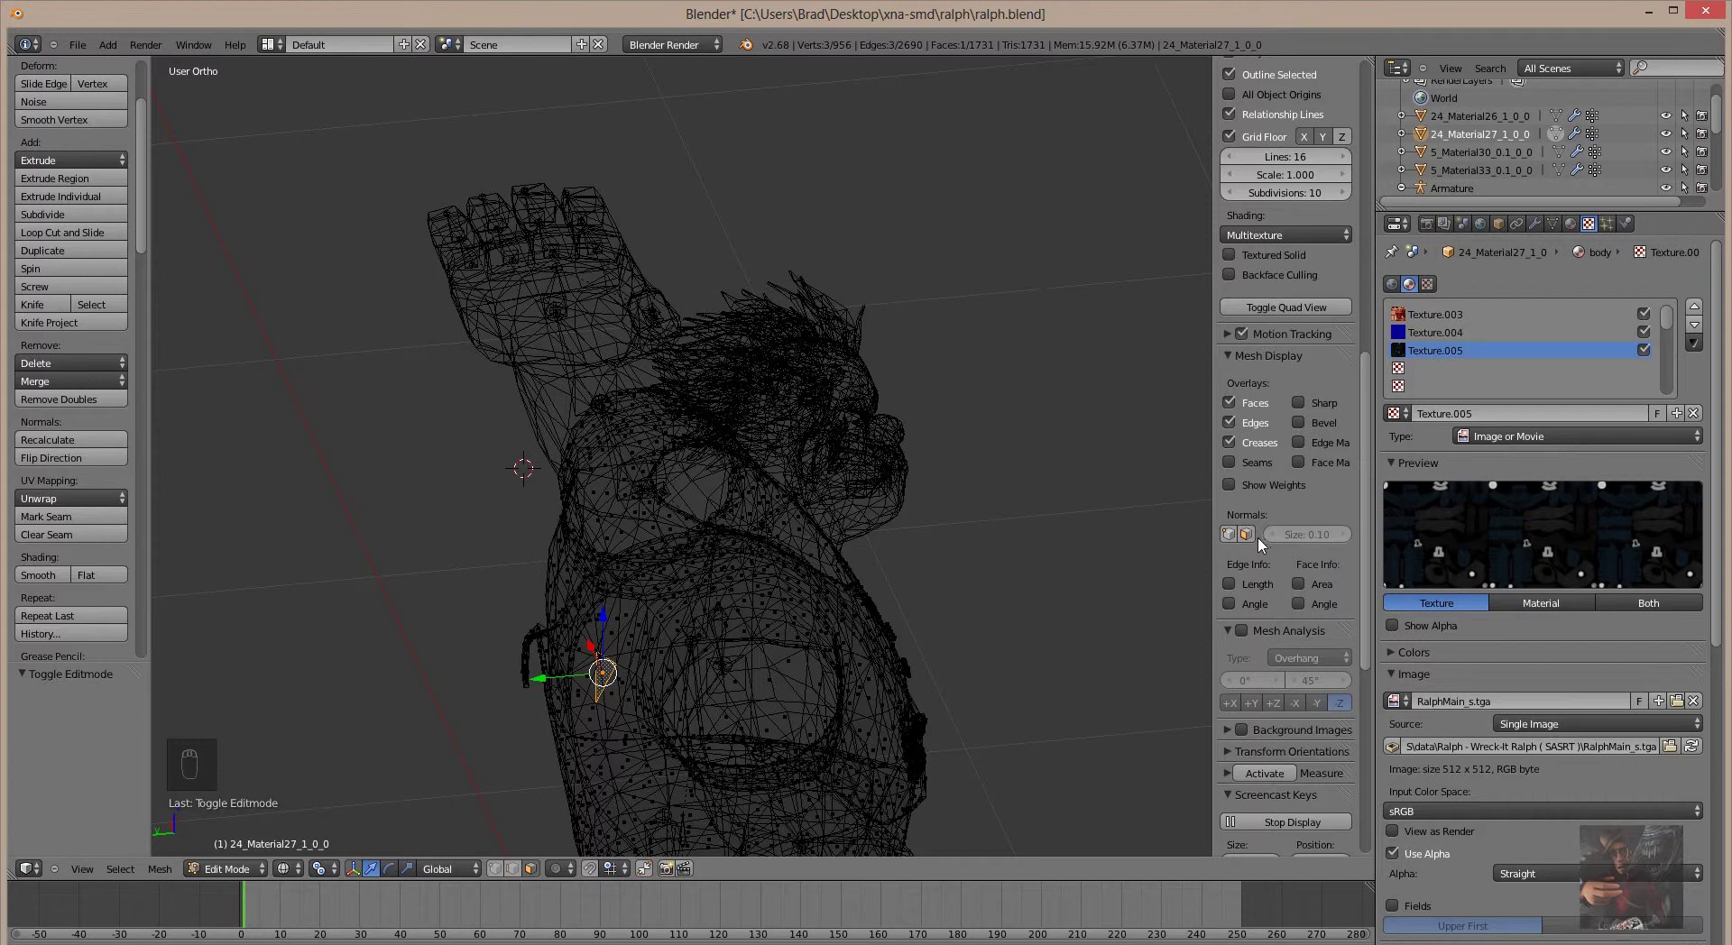
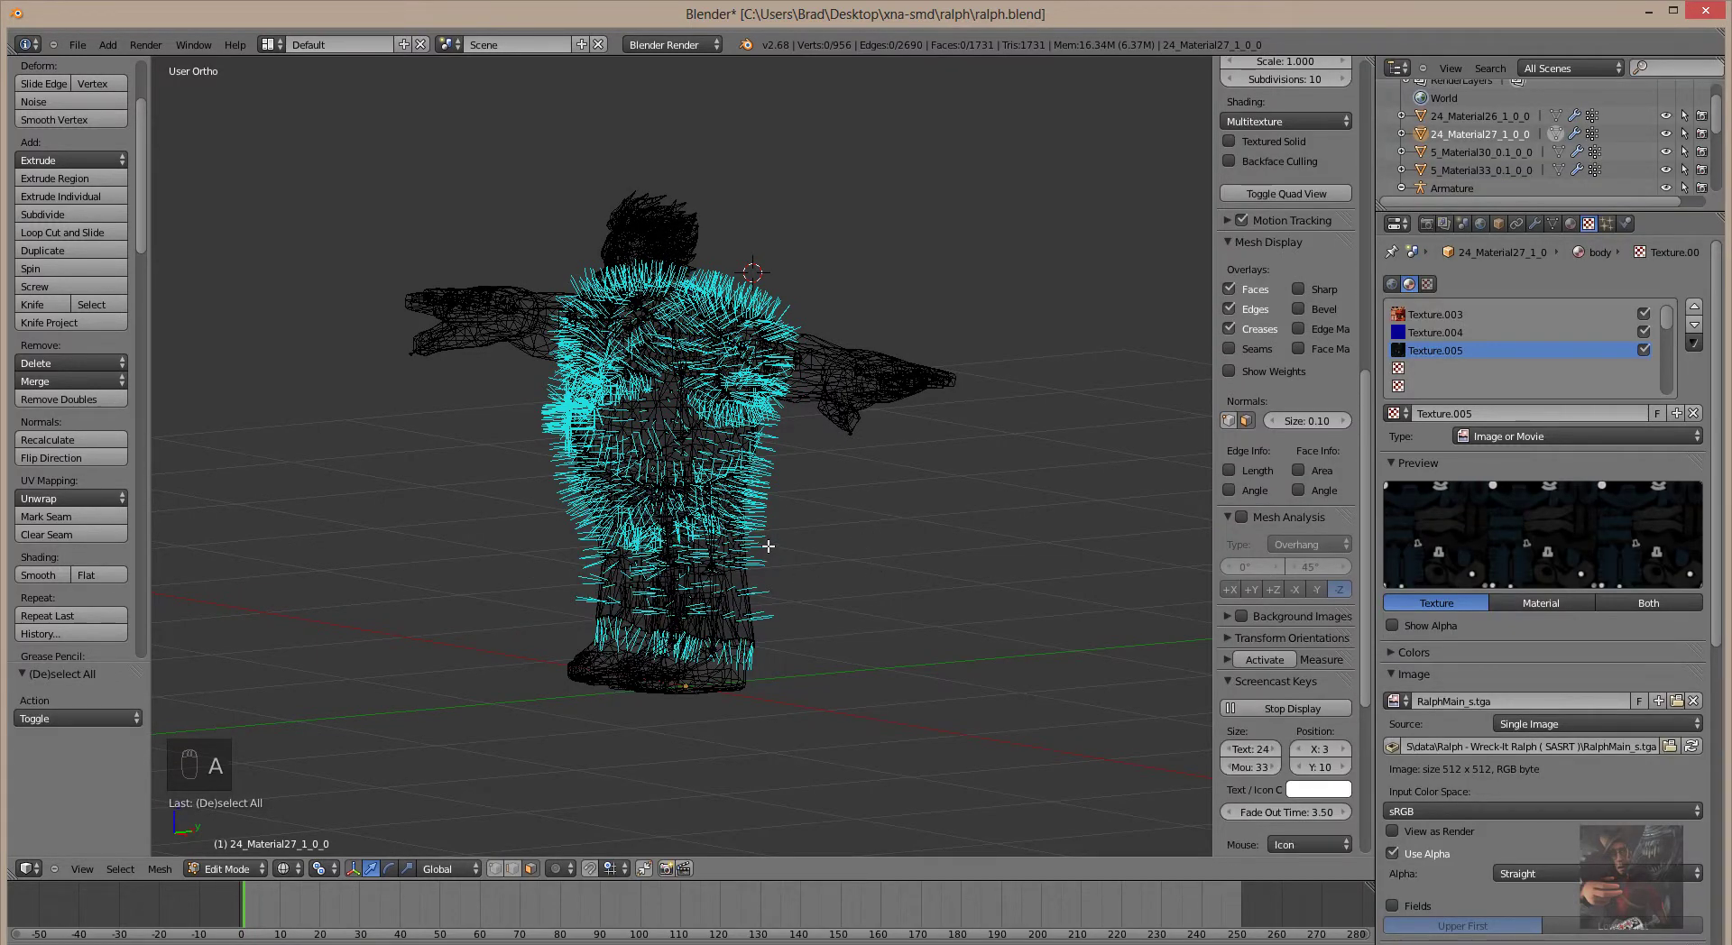
# Select the whole body mesh and flip its normals with Flip Direction
pyautogui.press('a')
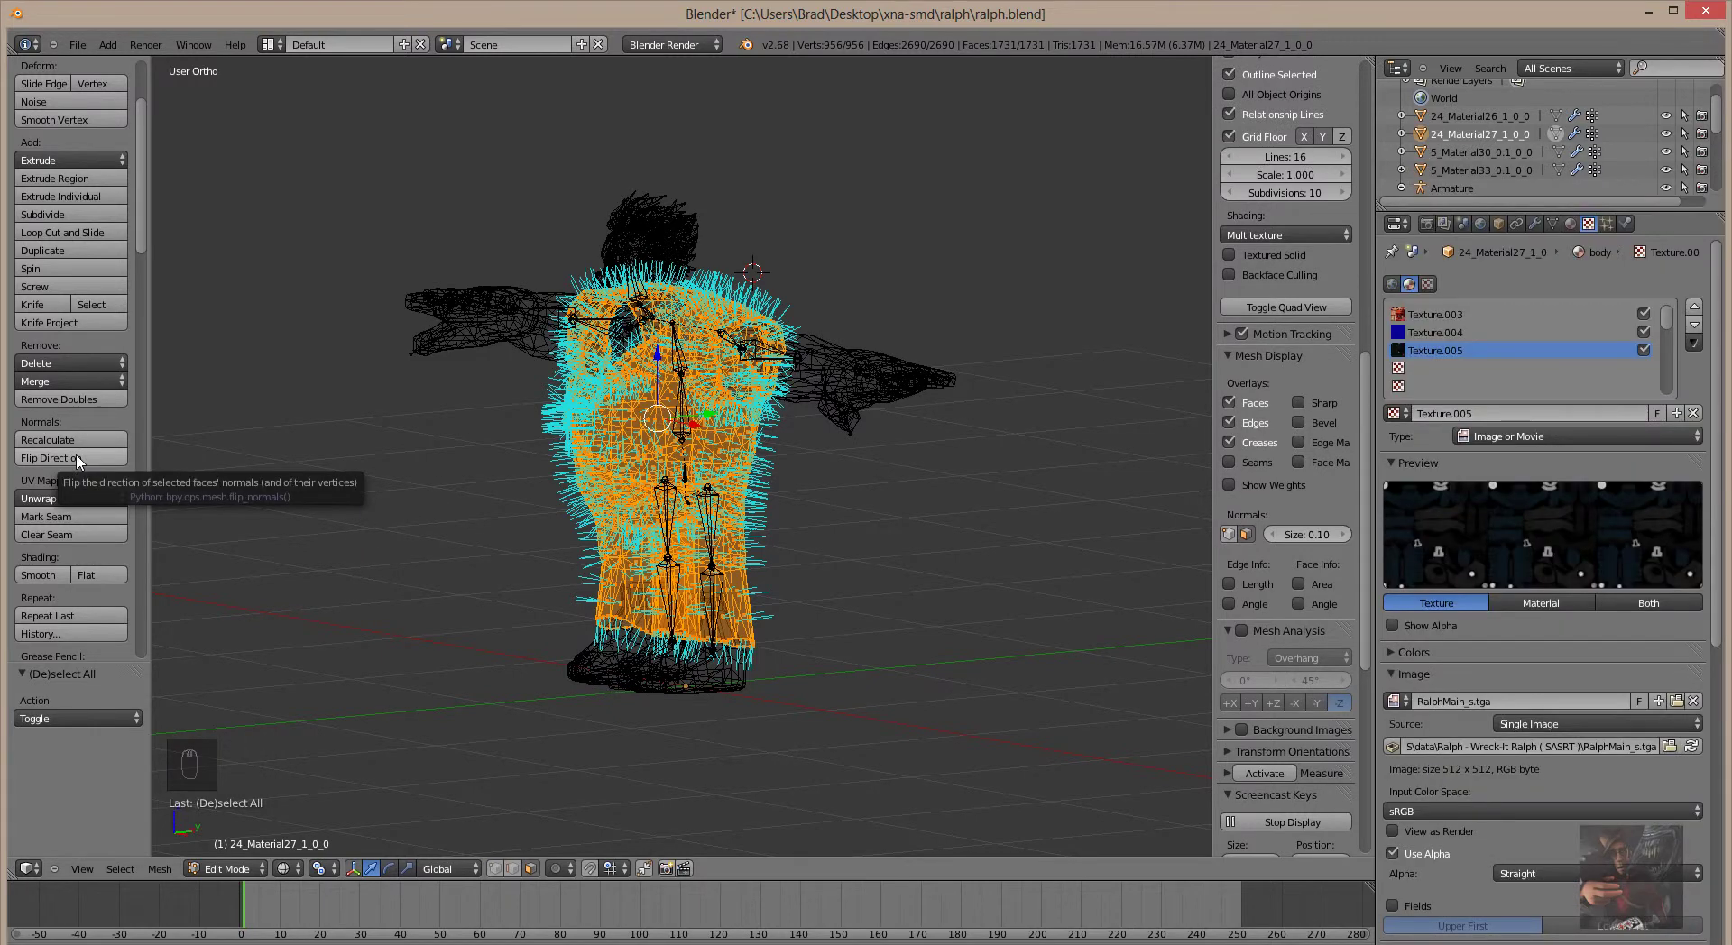
pyautogui.middleClick(82, 461)
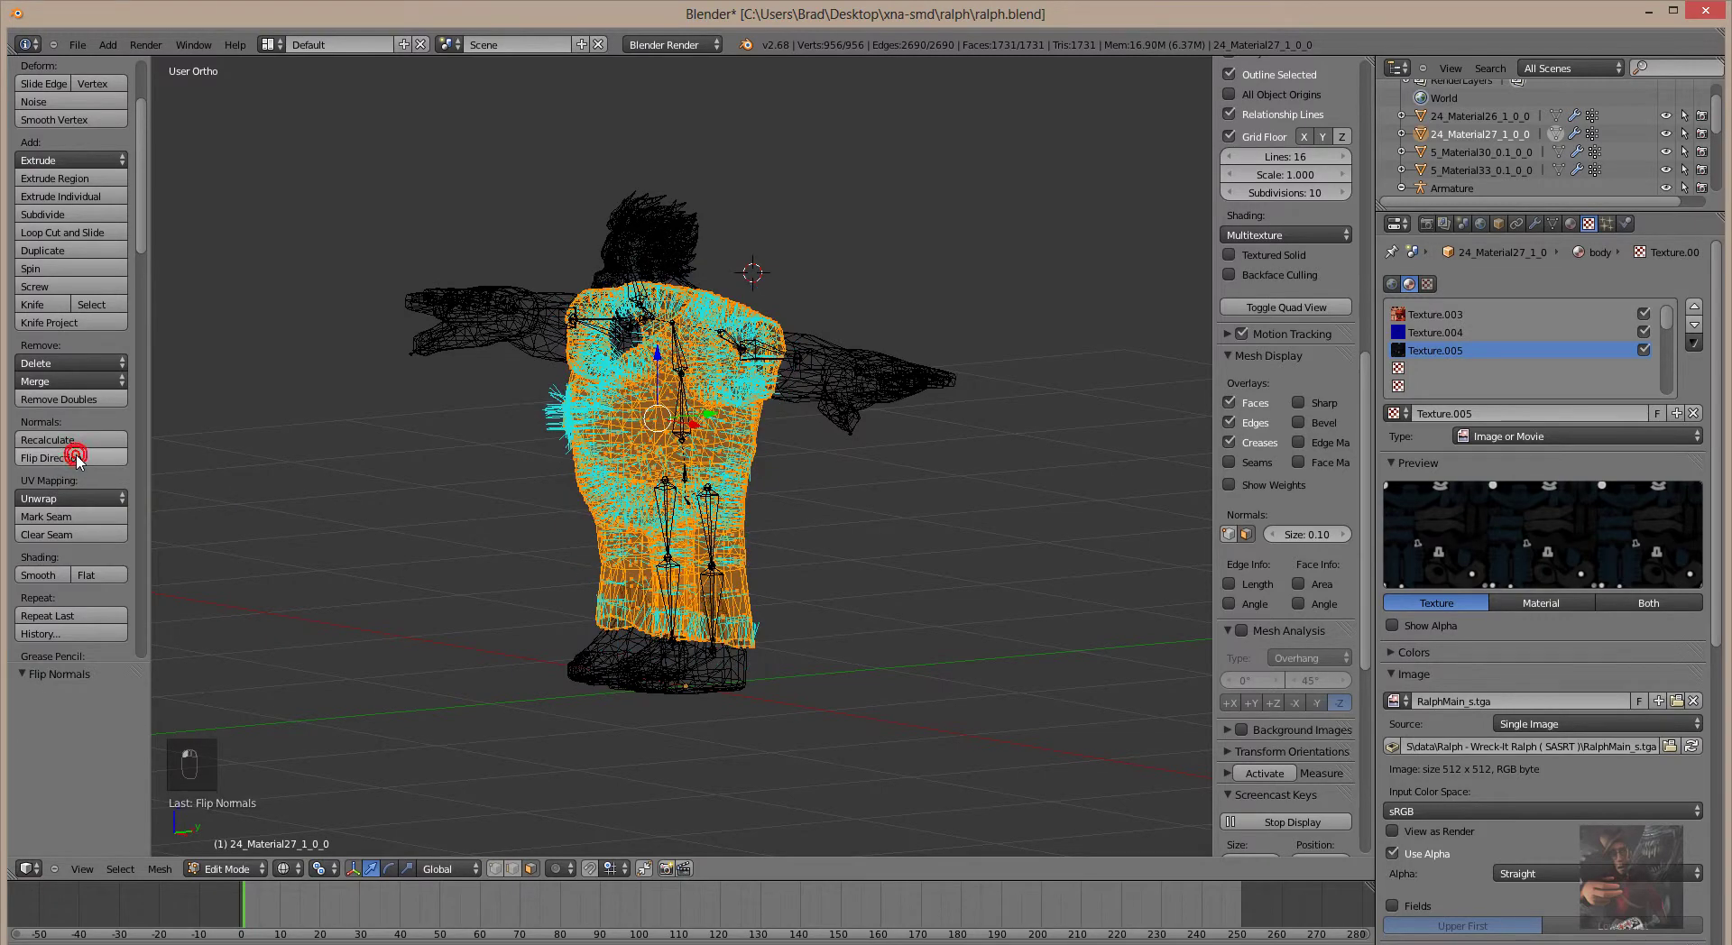
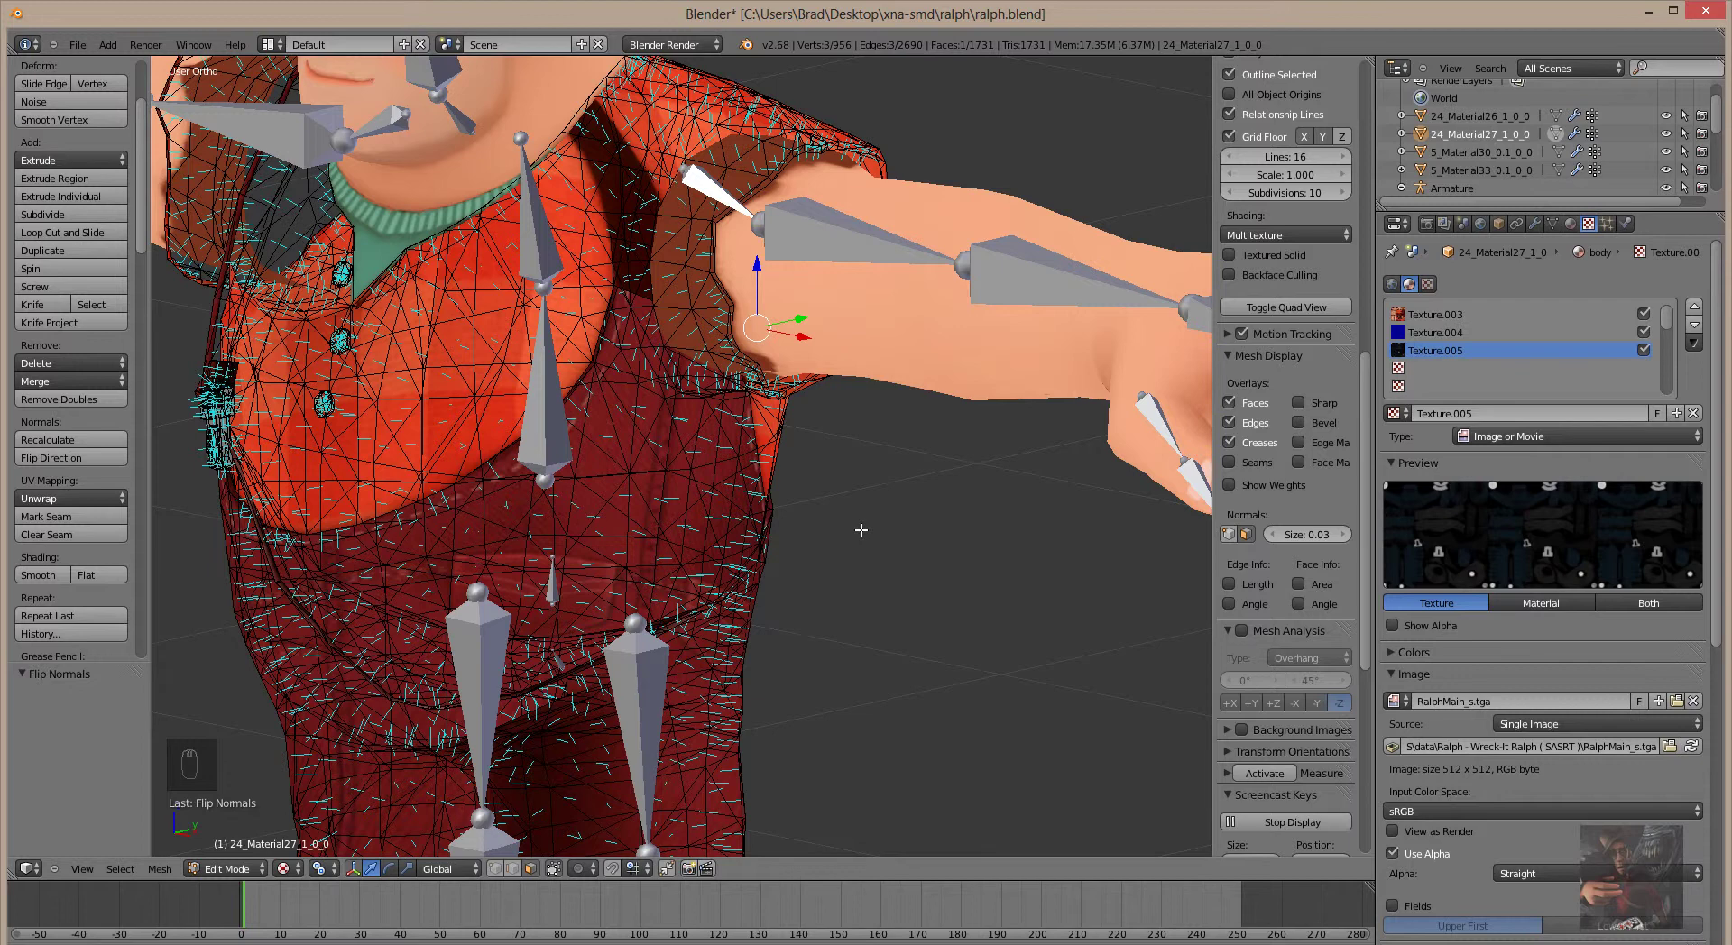
# Reselect every face of the body mesh and flip its normals to point outward
pyautogui.press('a')
pyautogui.press('a')
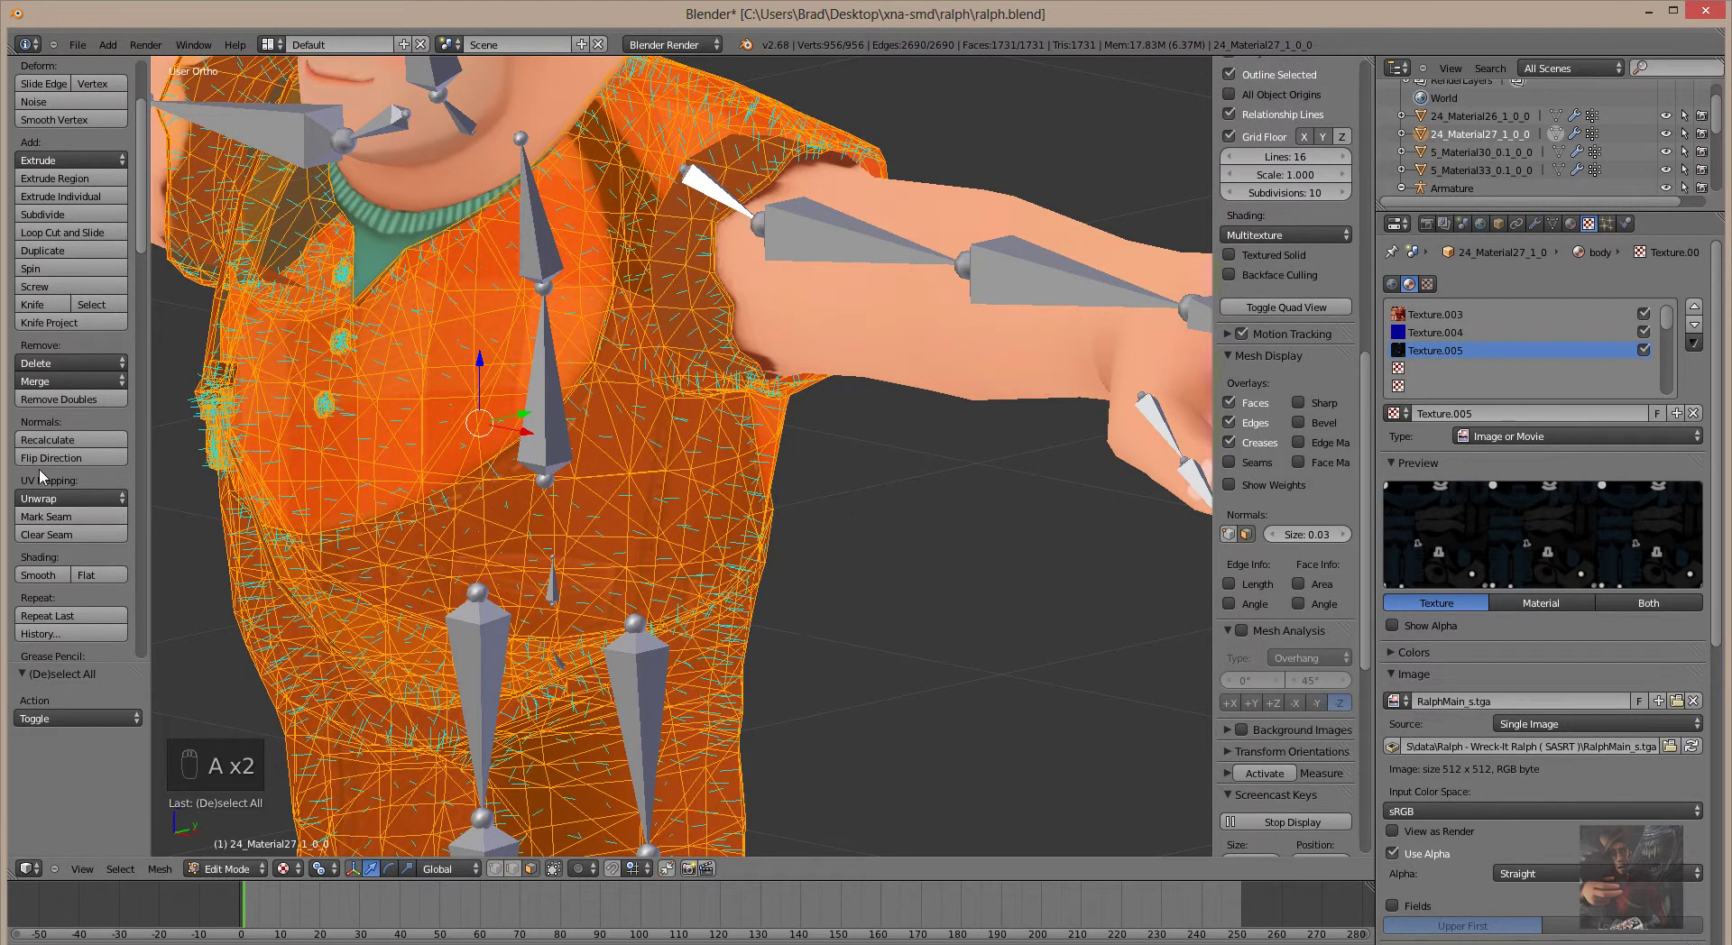
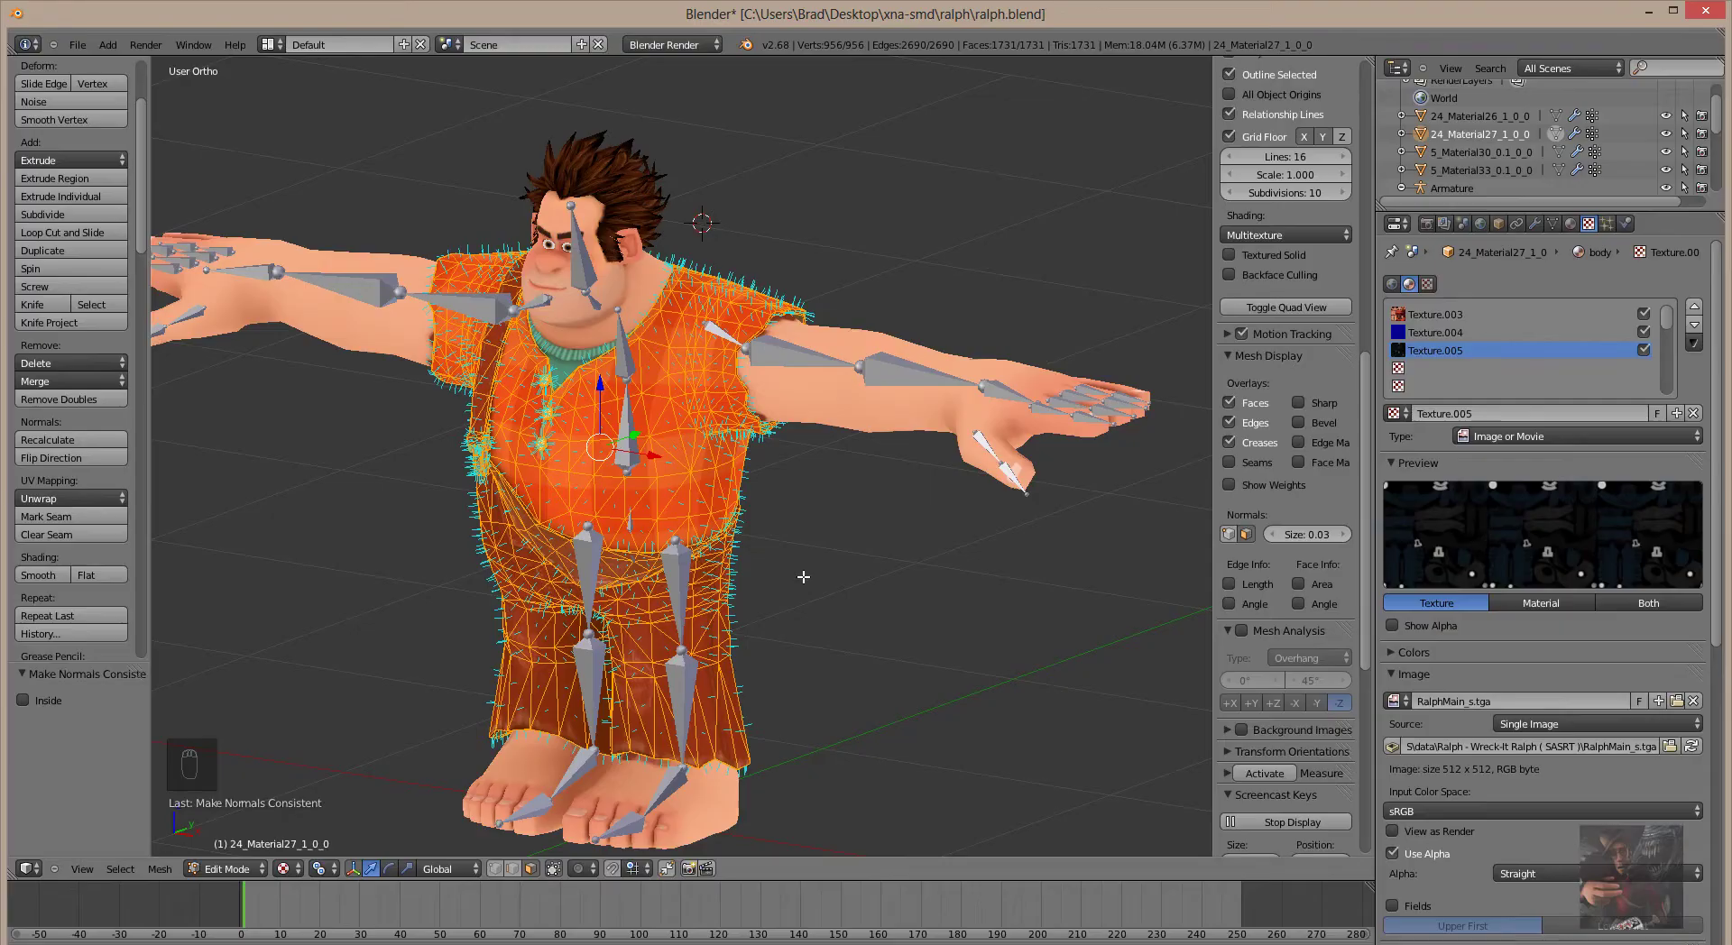
pyautogui.scroll(3)
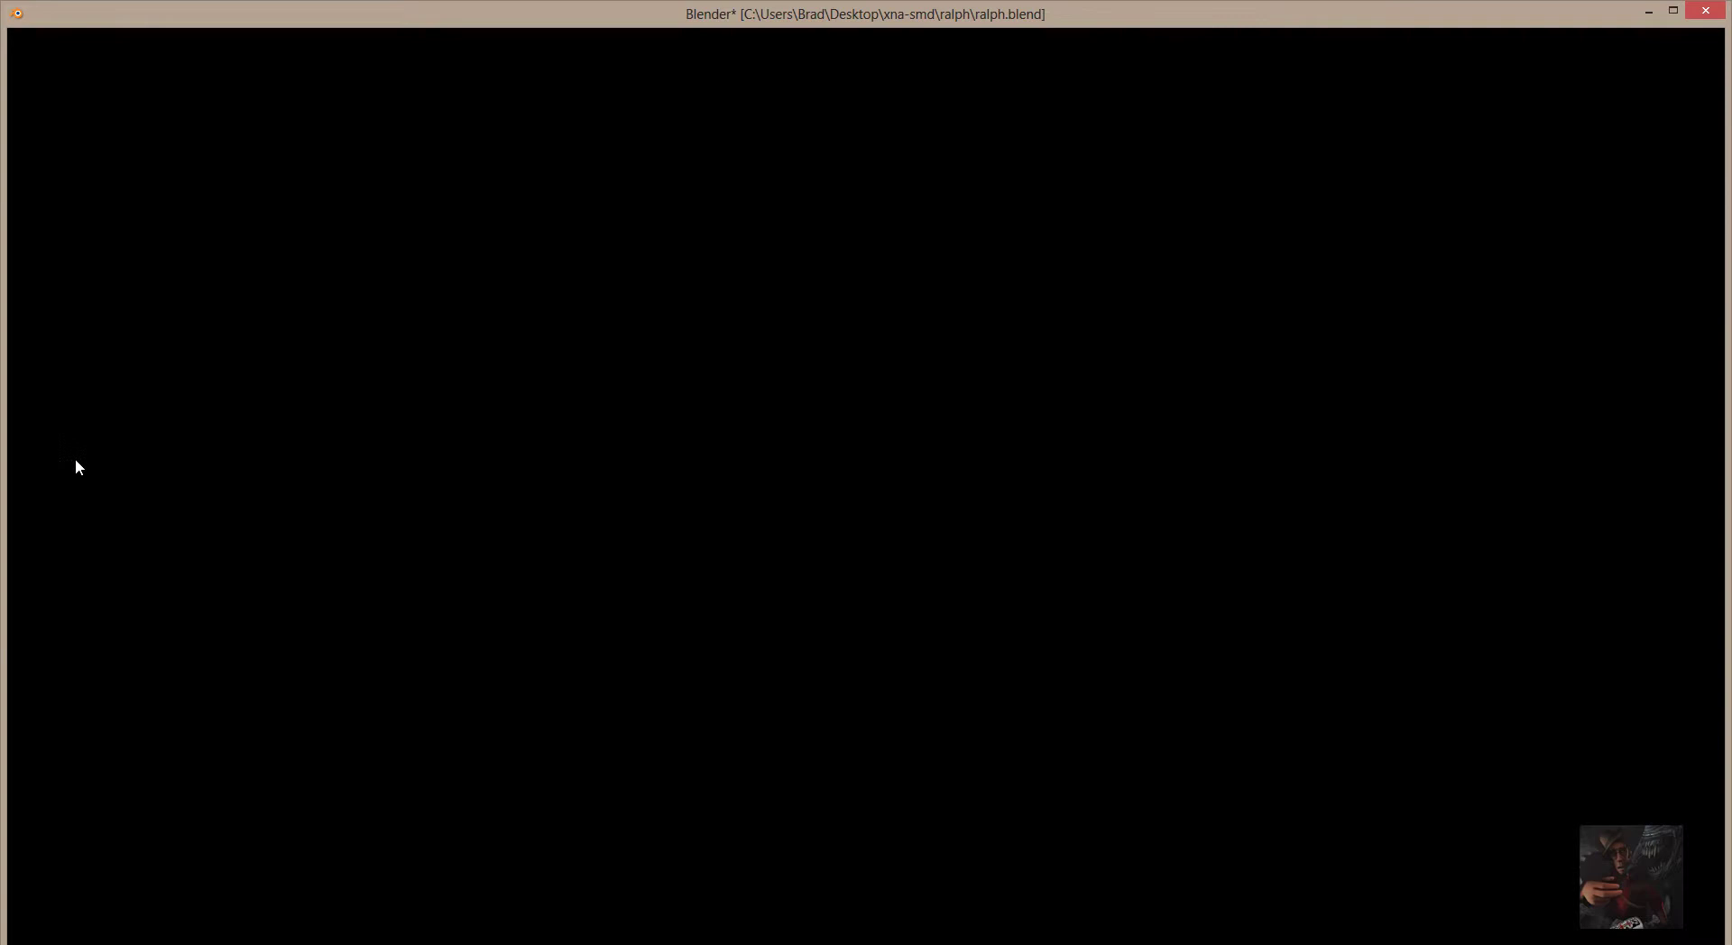
pyautogui.middleClick(80, 462)
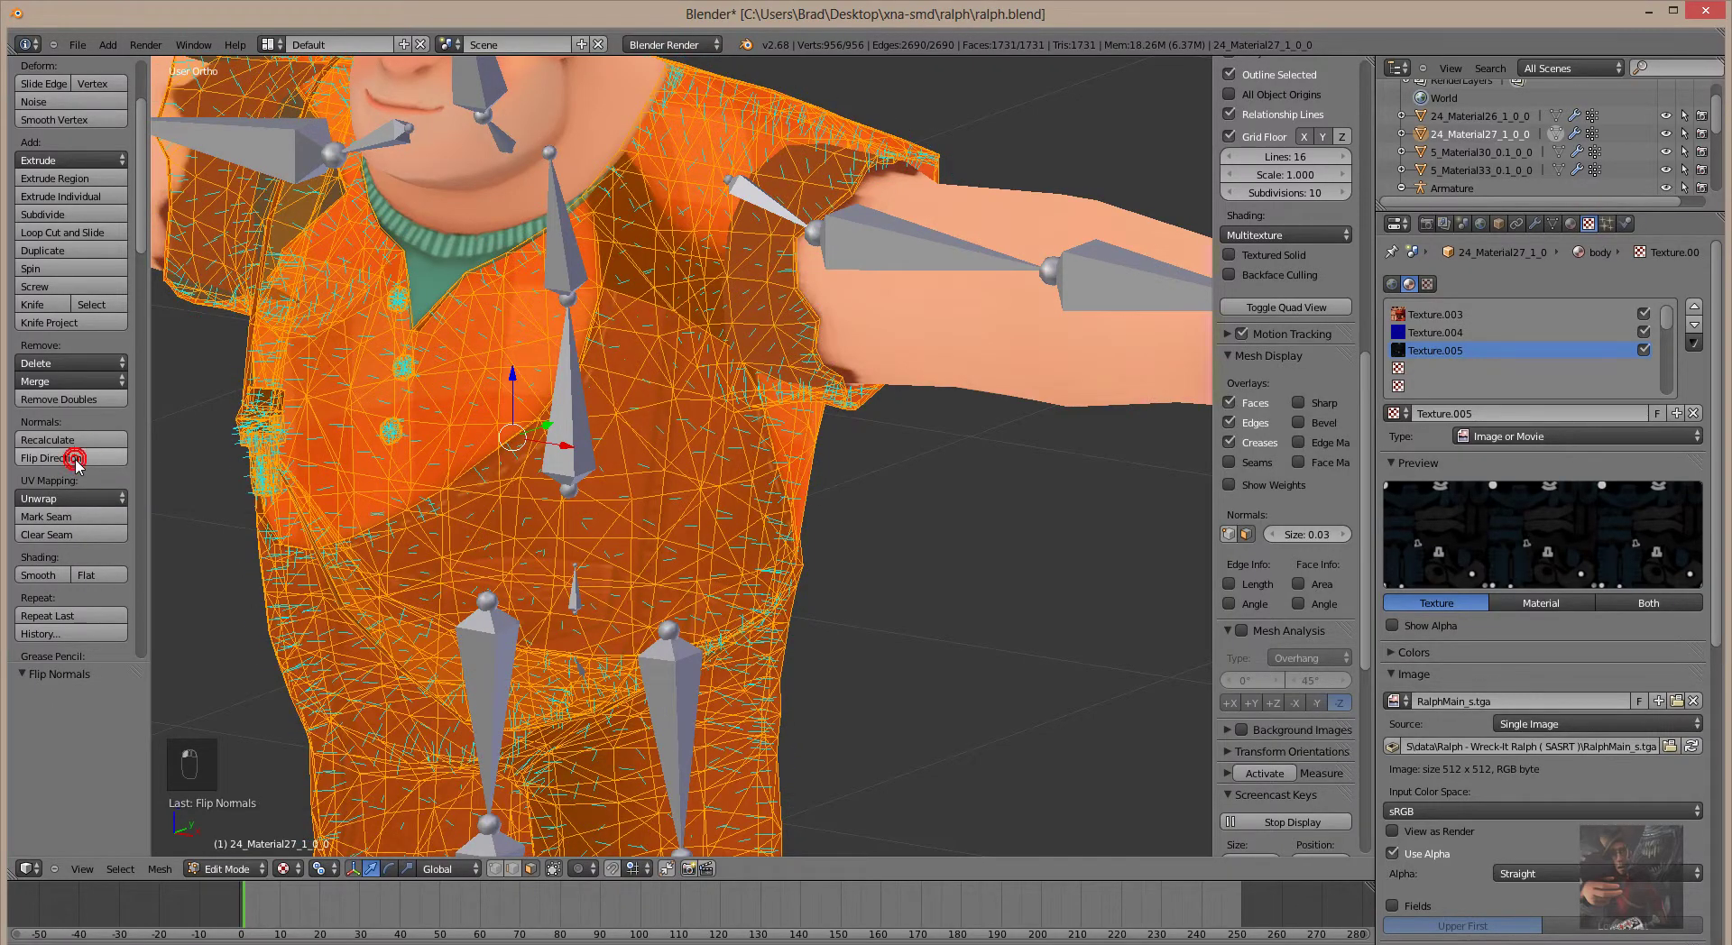
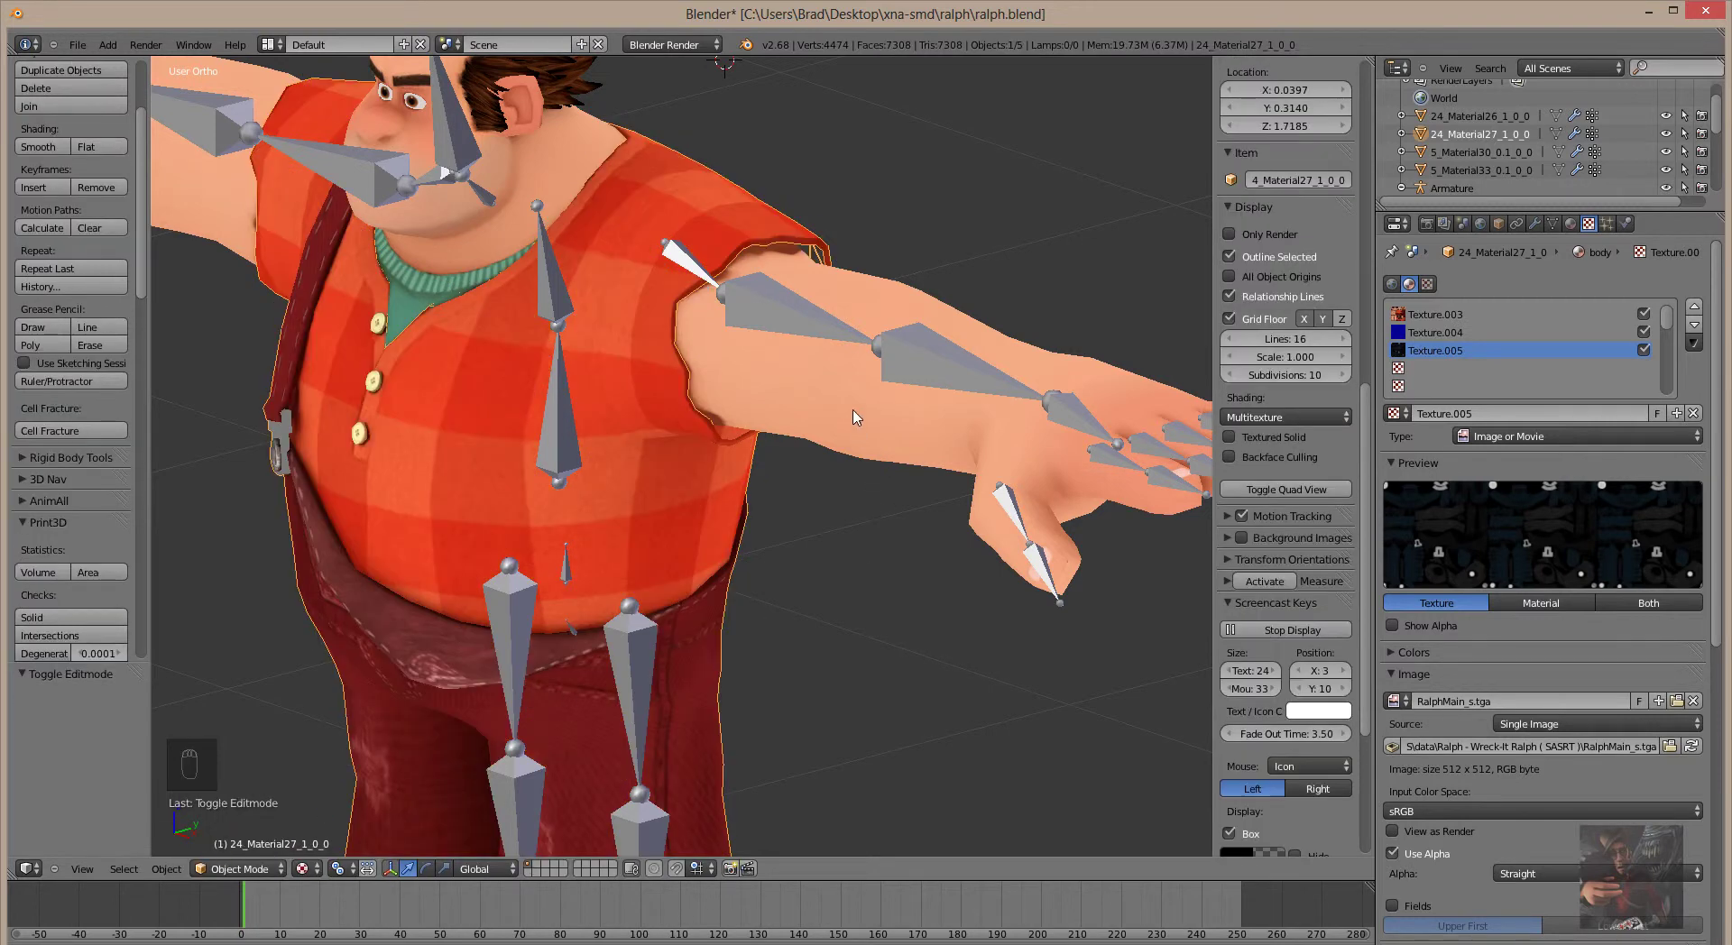
# Select the skin mesh of Ralph's face and arms and enter Edit Mode on it
pyautogui.click(378, 603)
pyautogui.press('Tab')
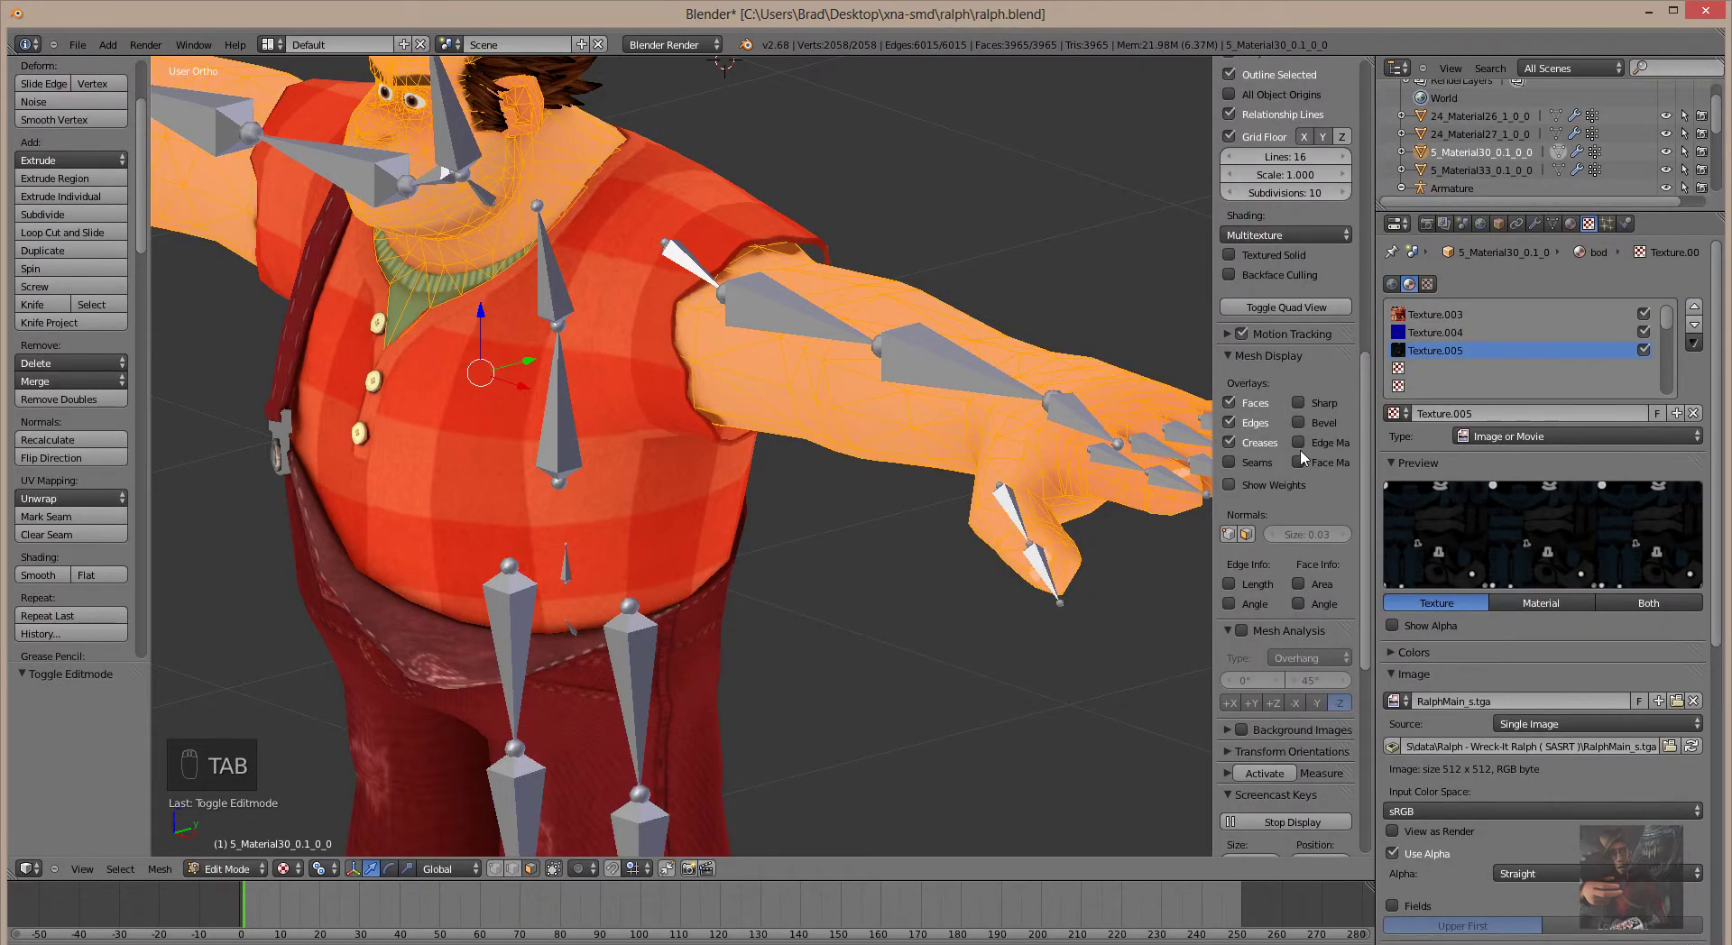
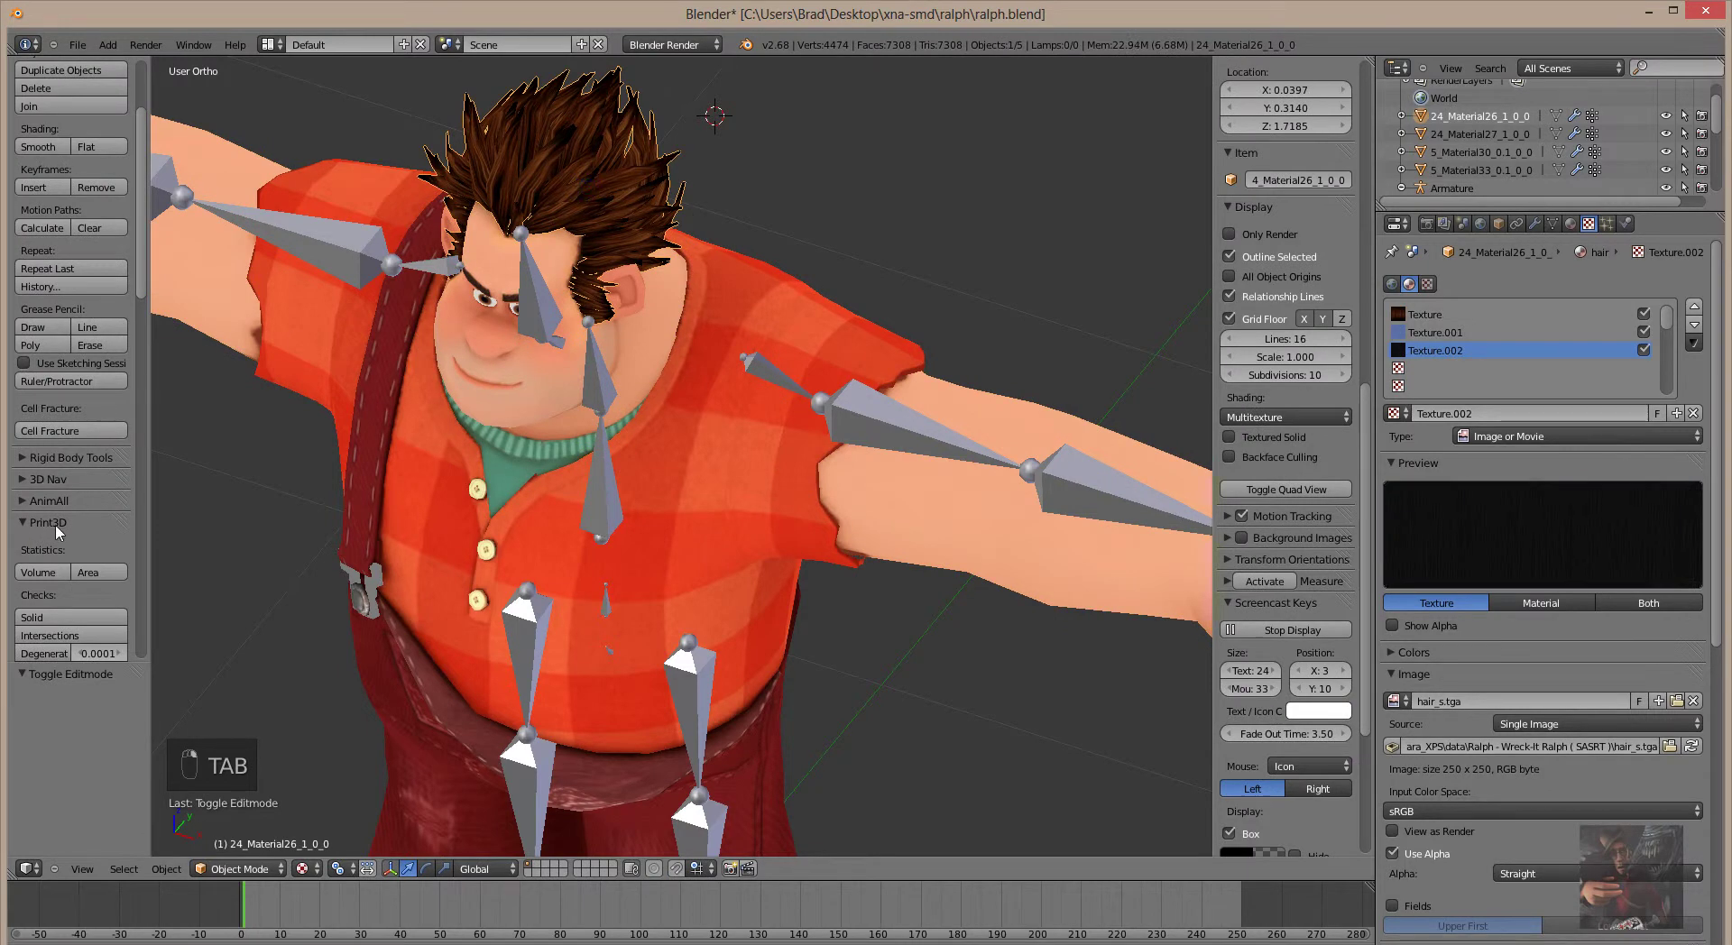
# Enter Edit Mode on Ralph's hair mesh
pyautogui.press('Tab')
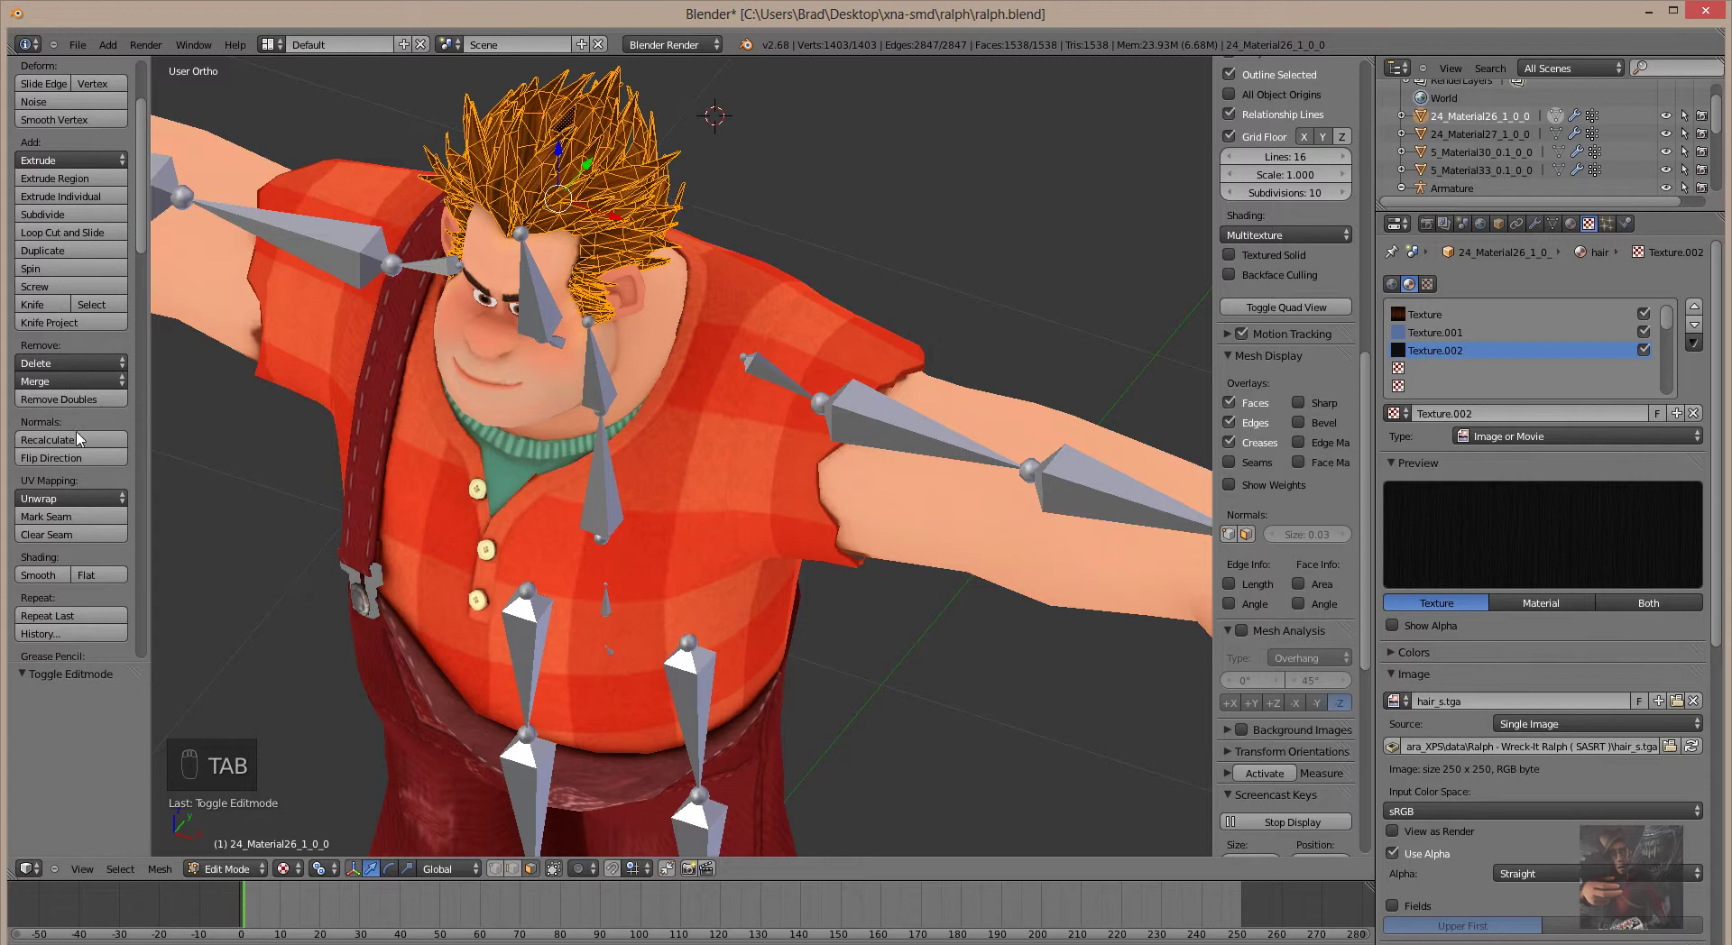
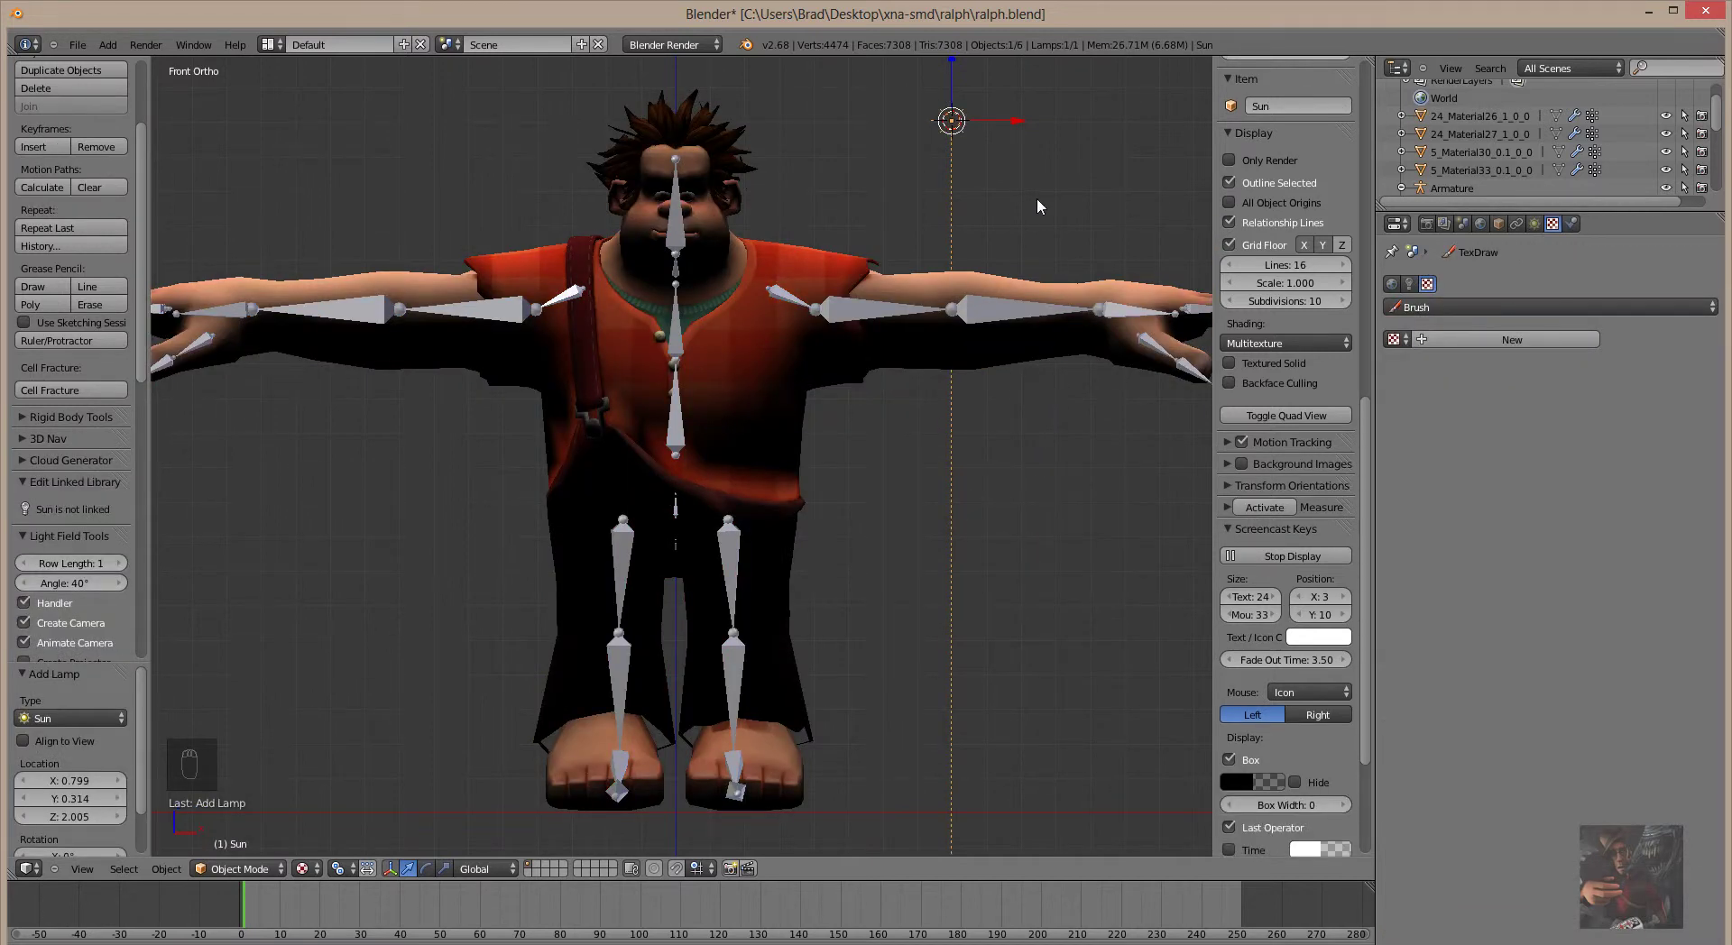
# Check the lighting from an orbited view and raise the Sun lamp's energy to about 1.94
pyautogui.moveTo(1096, 616); pyautogui.dragTo(974, 618)
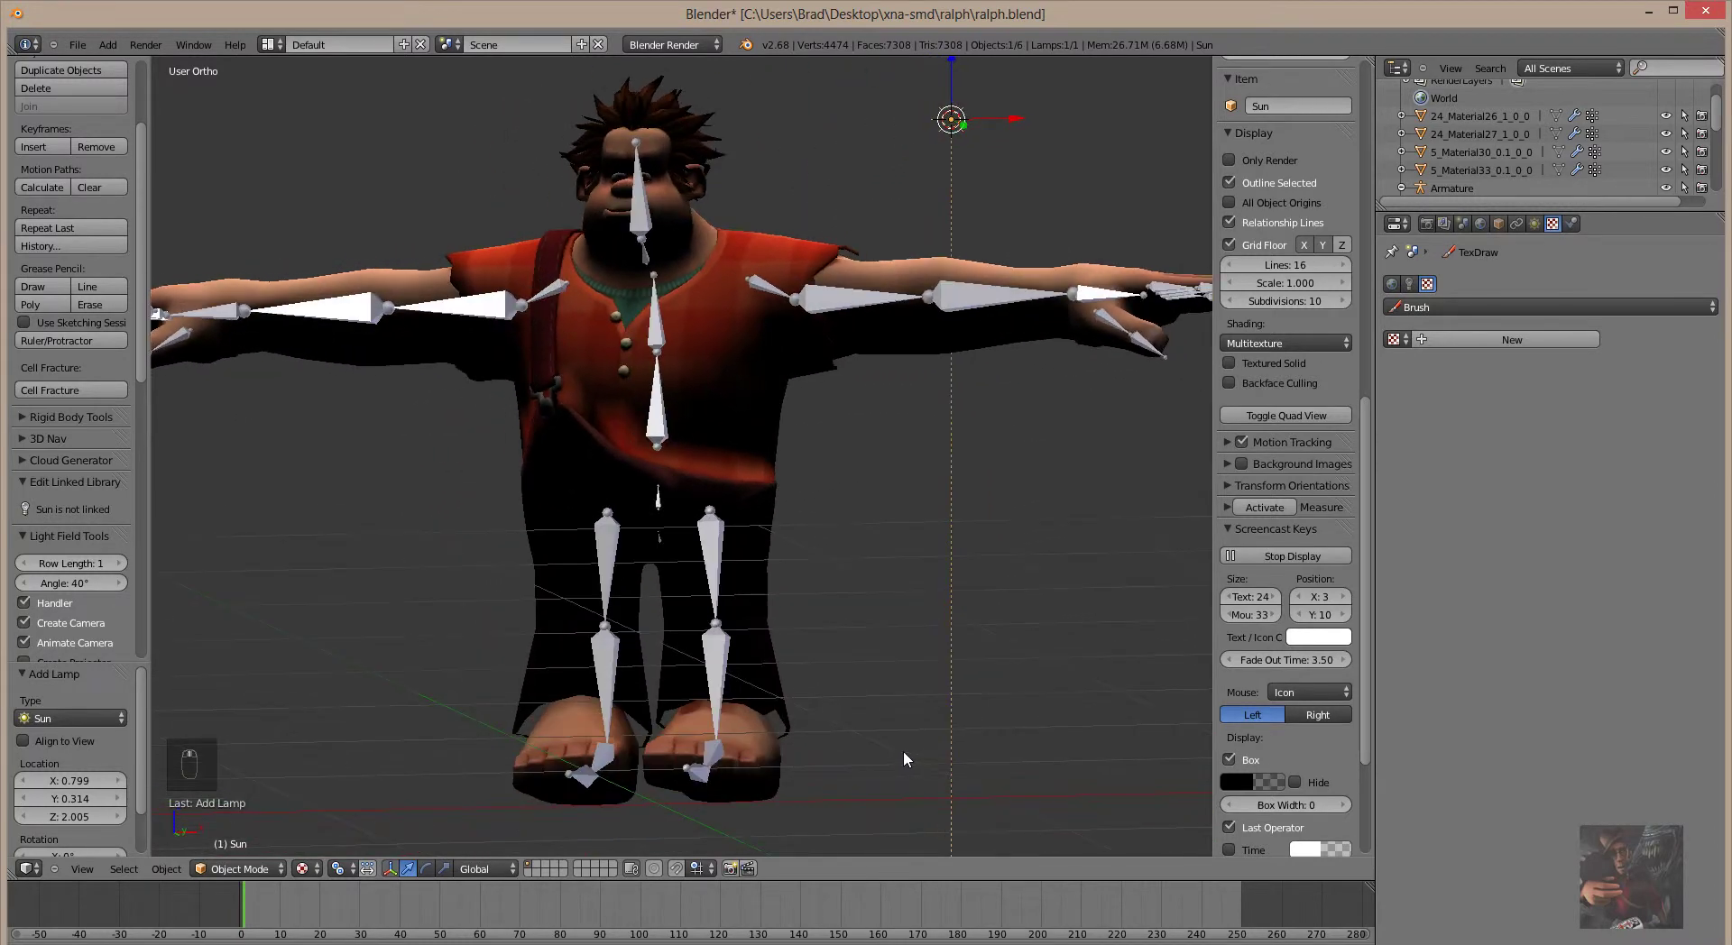
pyautogui.moveTo(1265, 301); pyautogui.dragTo(1475, 282)
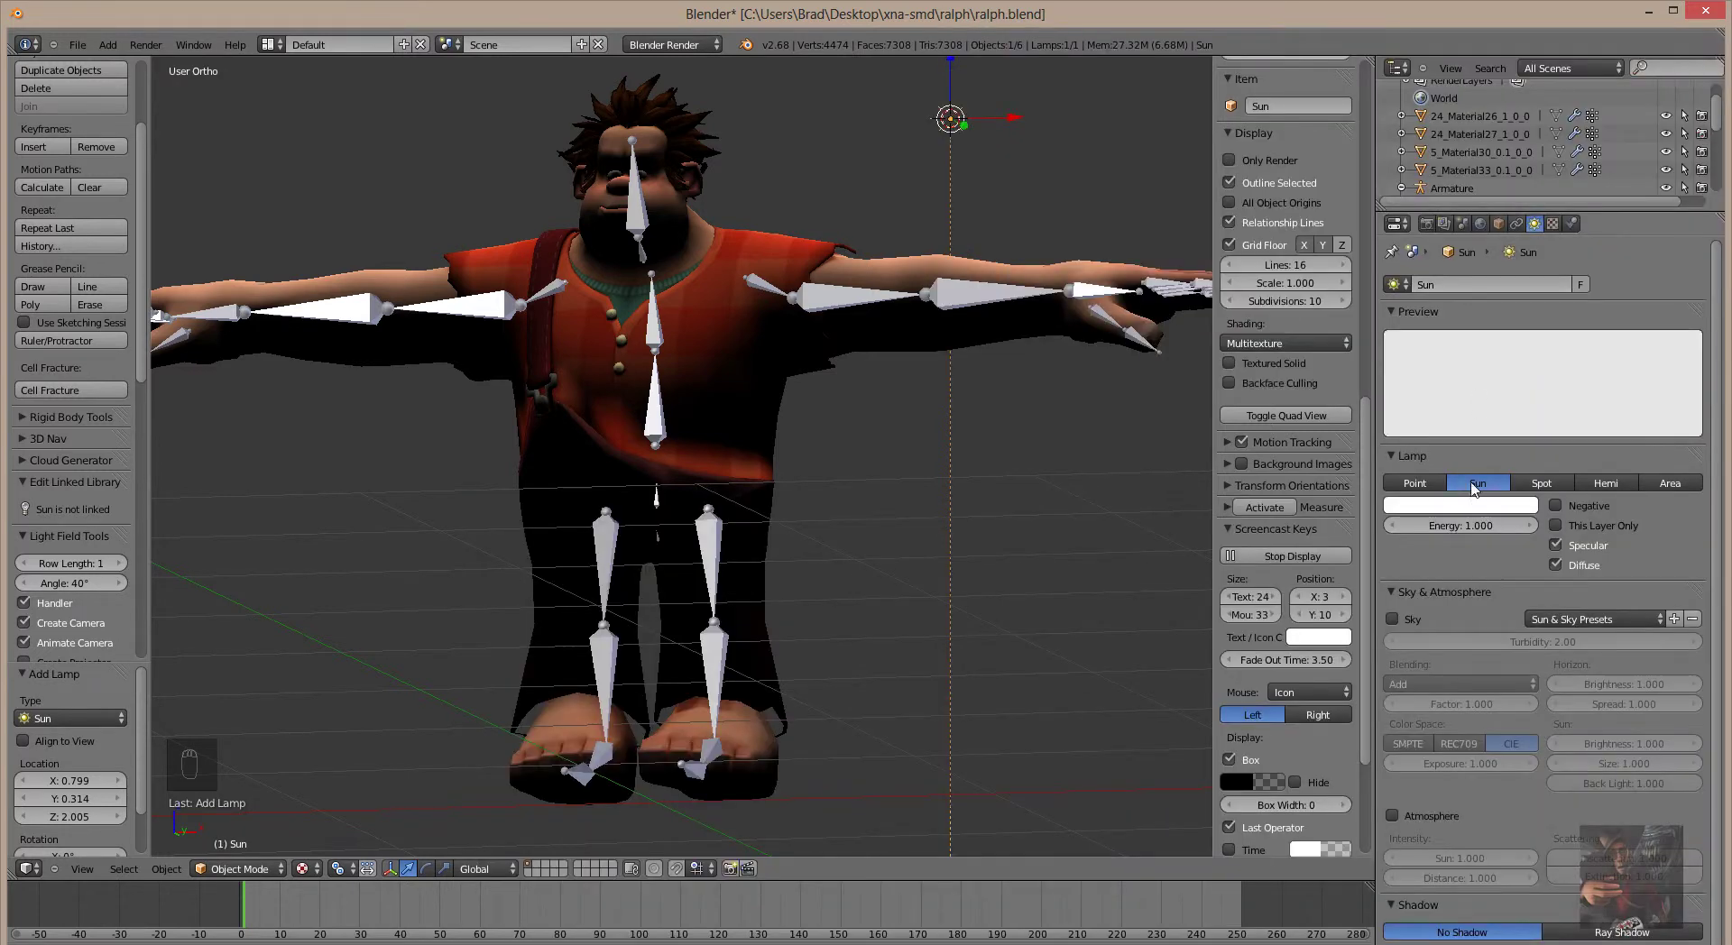
pyautogui.moveTo(1489, 536); pyautogui.dragTo(968, 138)
# View Ralph from the right side to judge the sun's direction
pyautogui.moveTo(968, 138); pyautogui.dragTo(1002, 199)
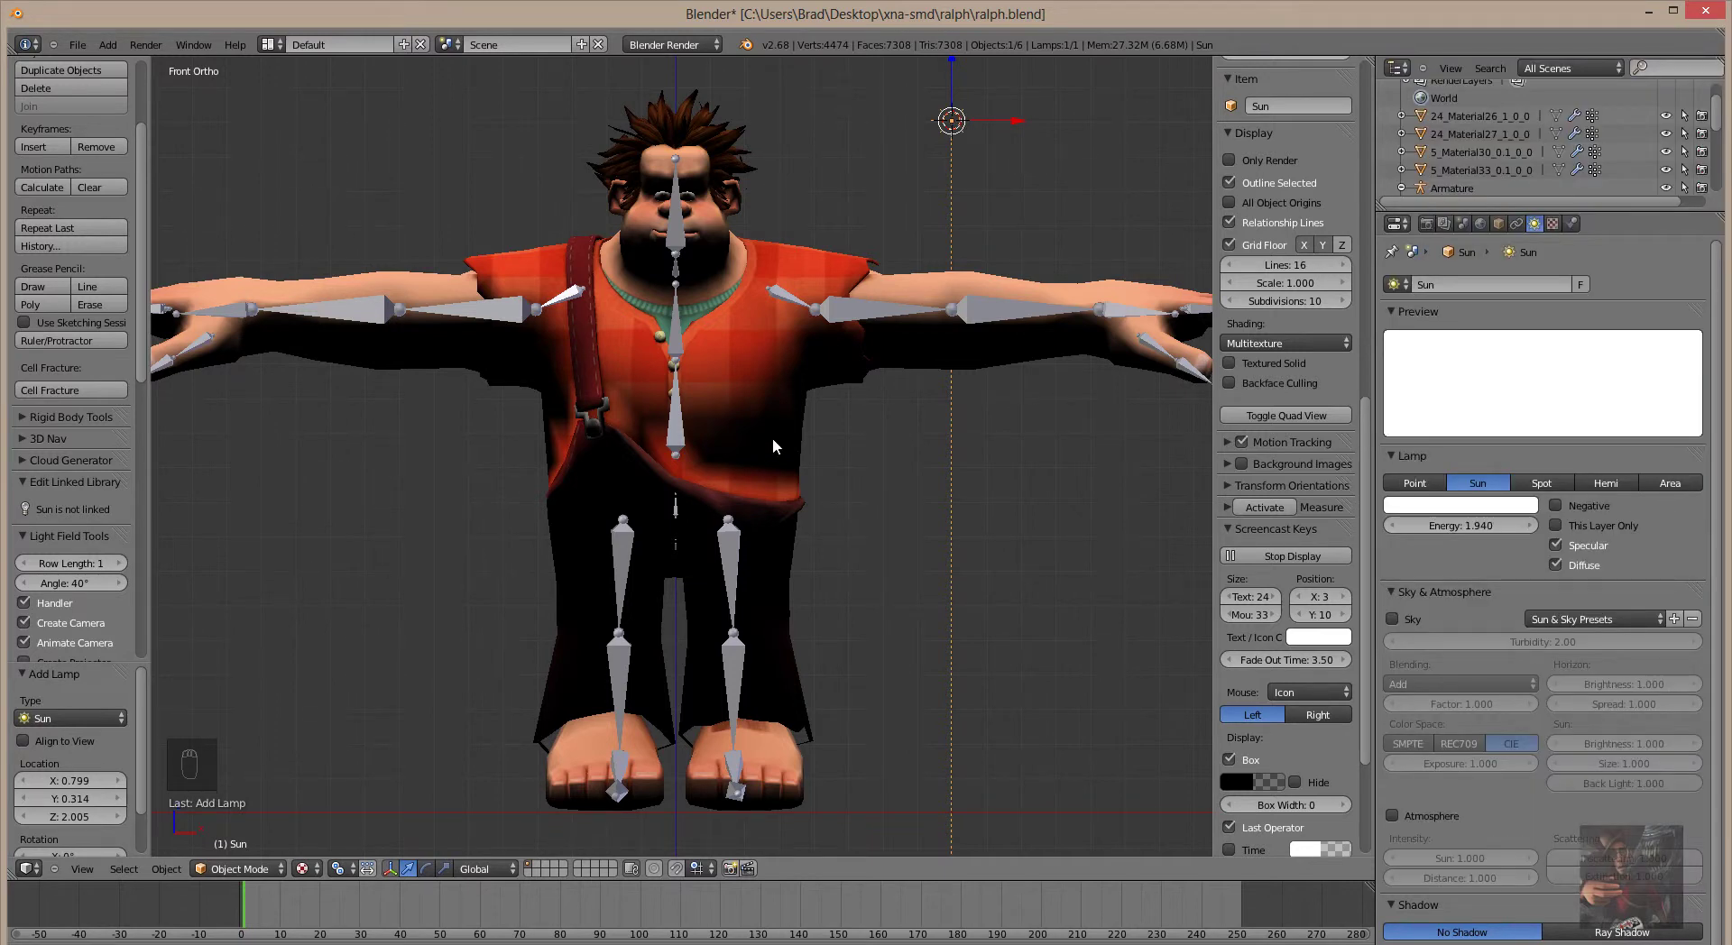
pyautogui.press('r')
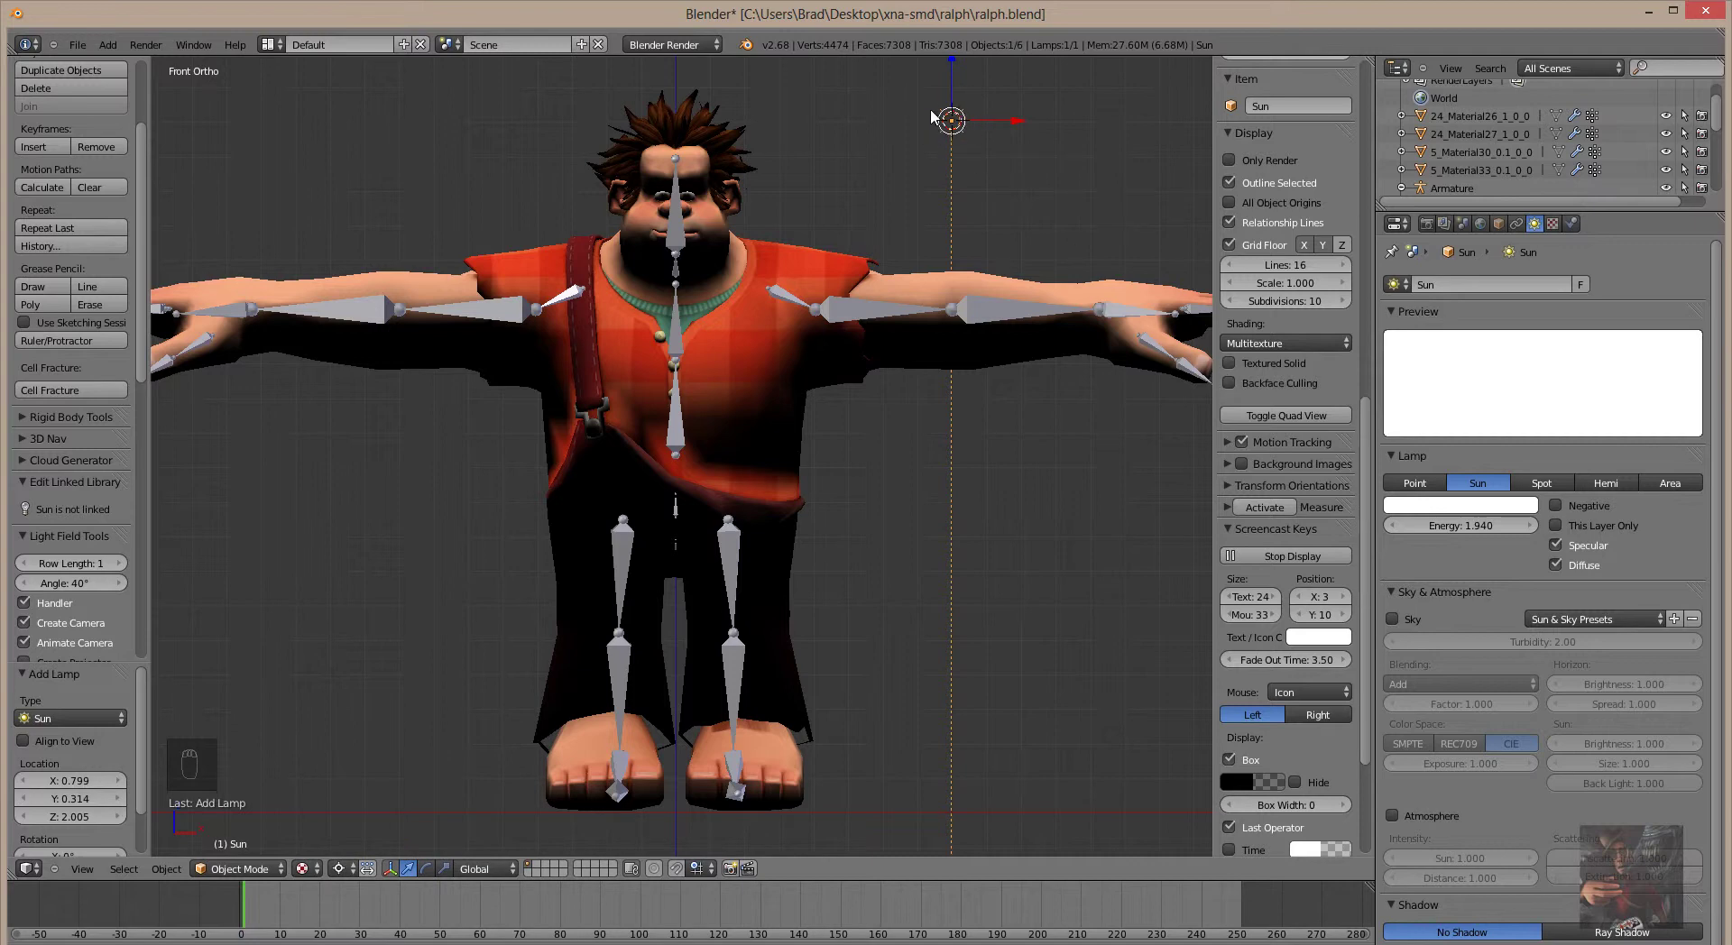
pyautogui.middleClick(679, 367)
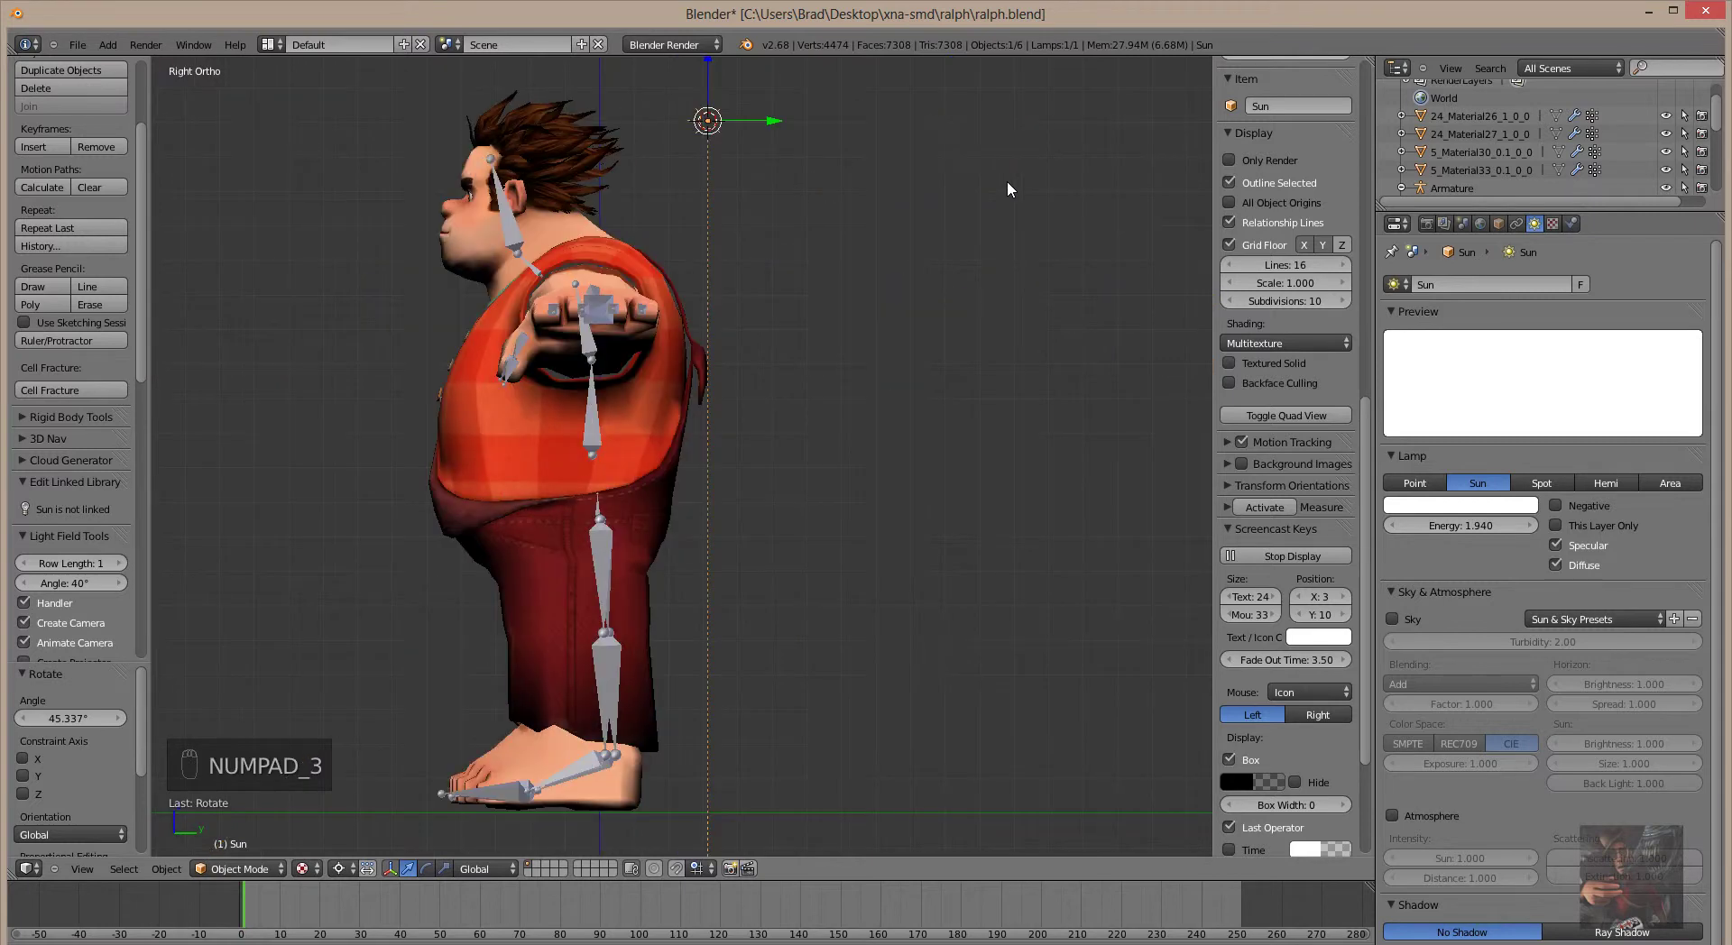
# Rotate the sun lamp about 39 degrees so it slants down across Ralph, then inspect the shading
pyautogui.press('r')
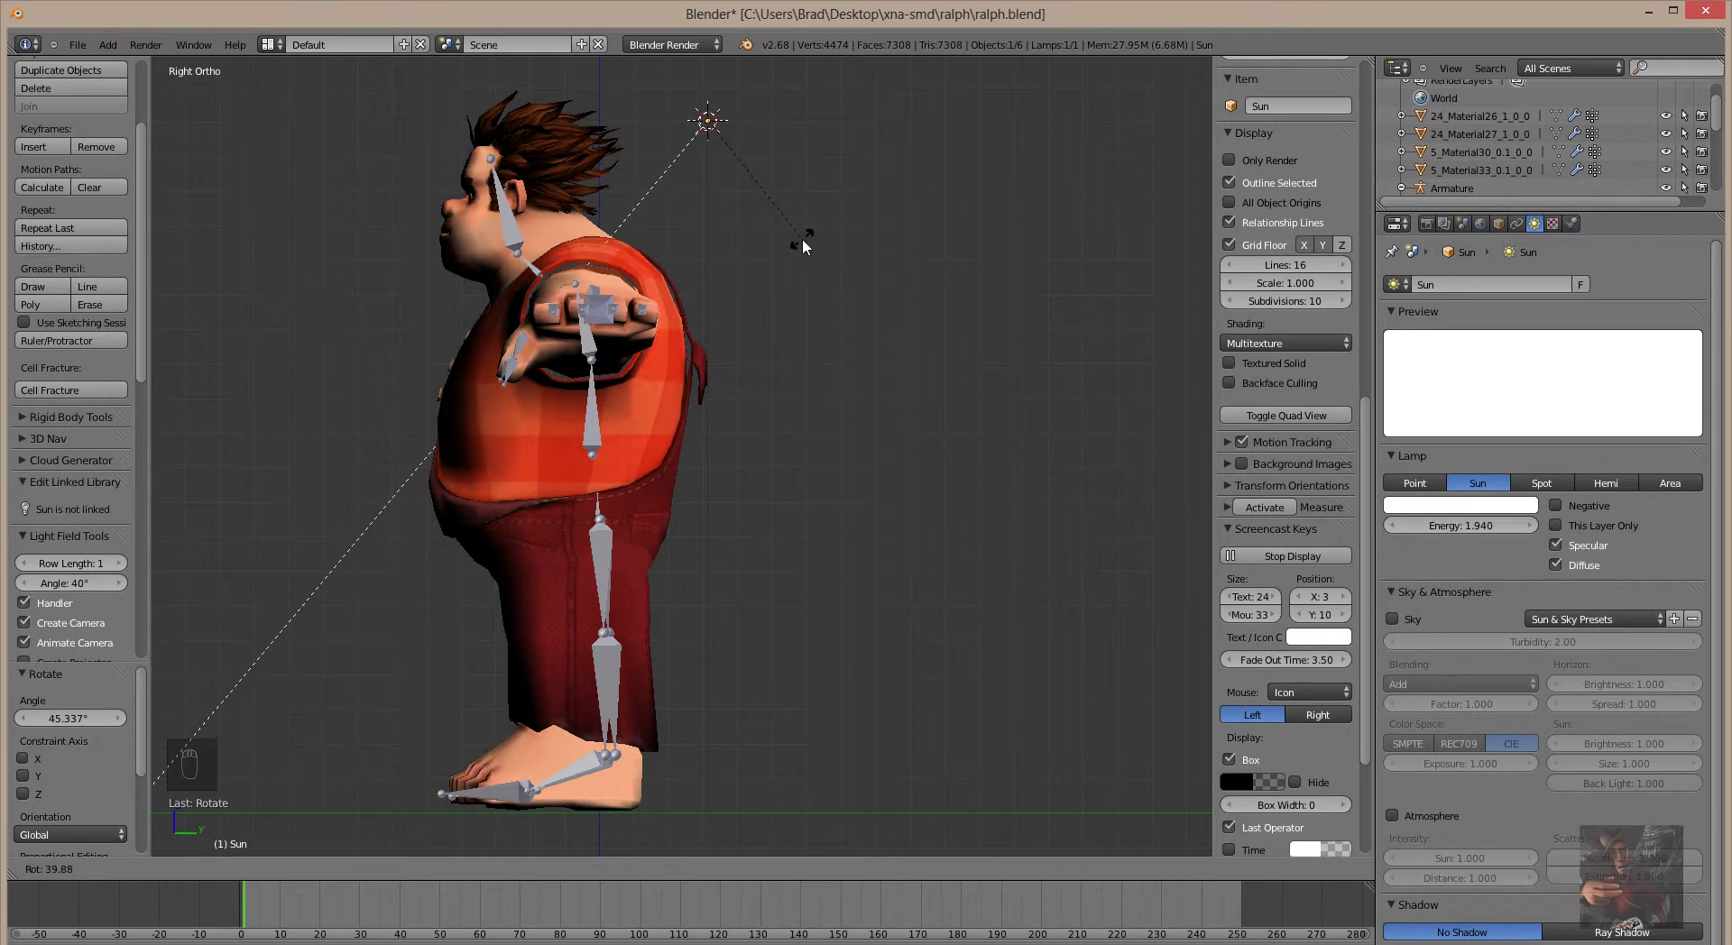
pyautogui.moveTo(812, 241); pyautogui.dragTo(793, 349)
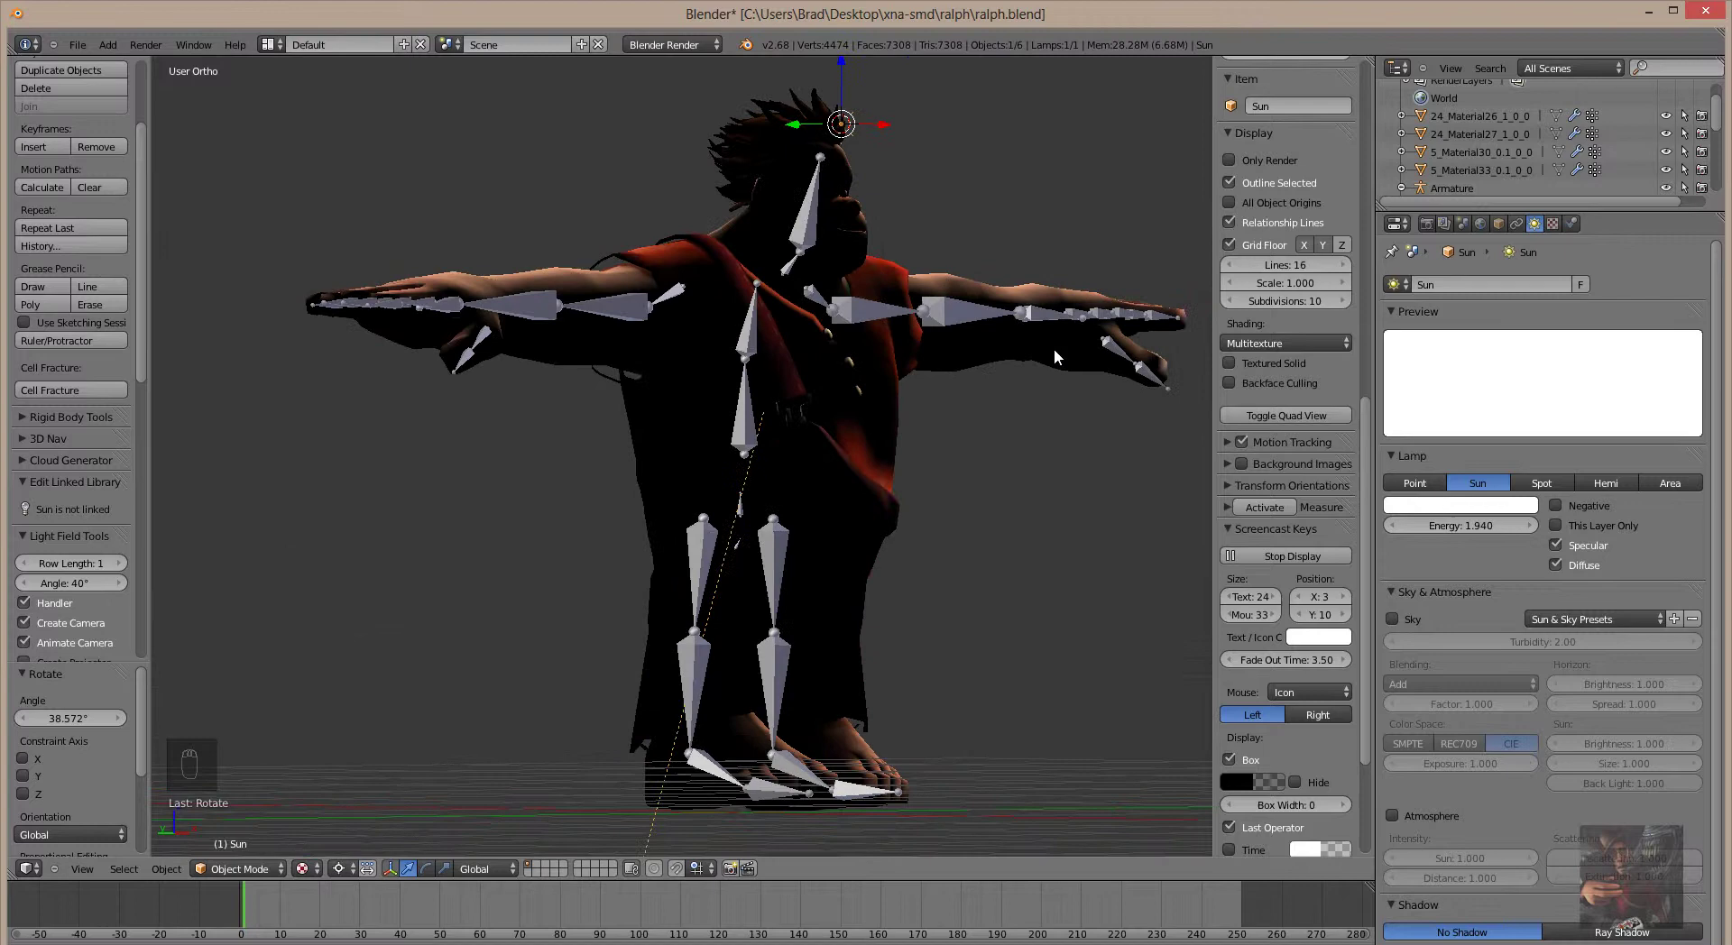
pyautogui.moveTo(784, 393); pyautogui.dragTo(943, 361)
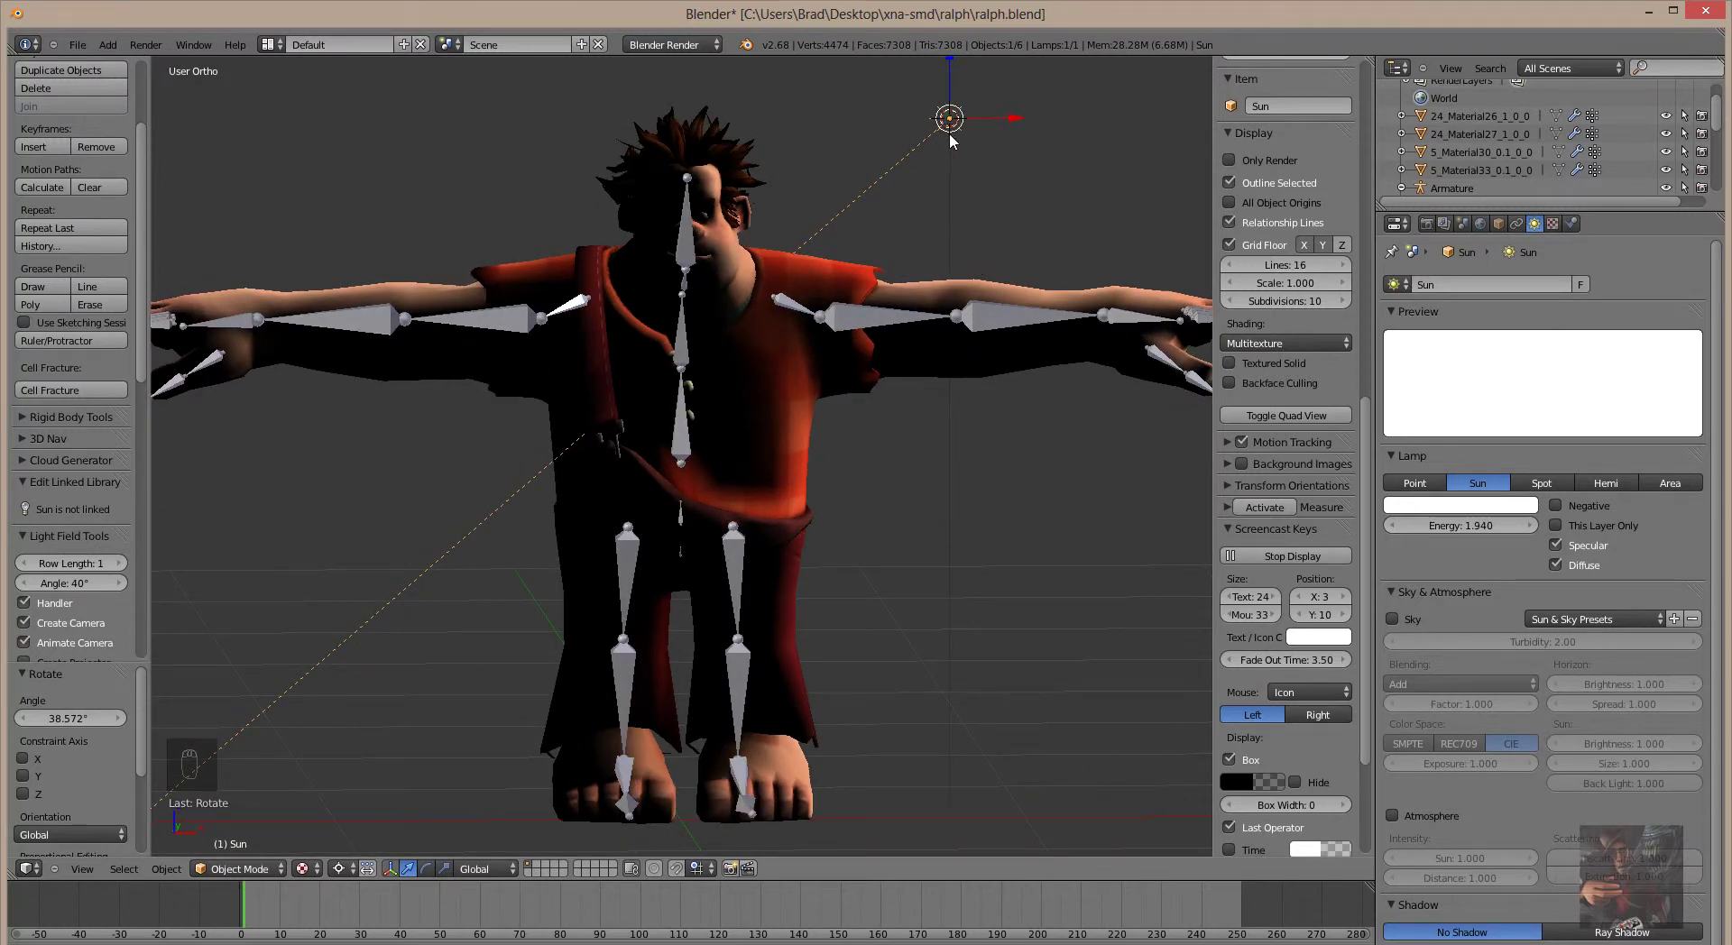
# Duplicate the Sun lamp as Sun.001 about -1.05 along Y and begin rotating it
pyautogui.middleClick(954, 136)
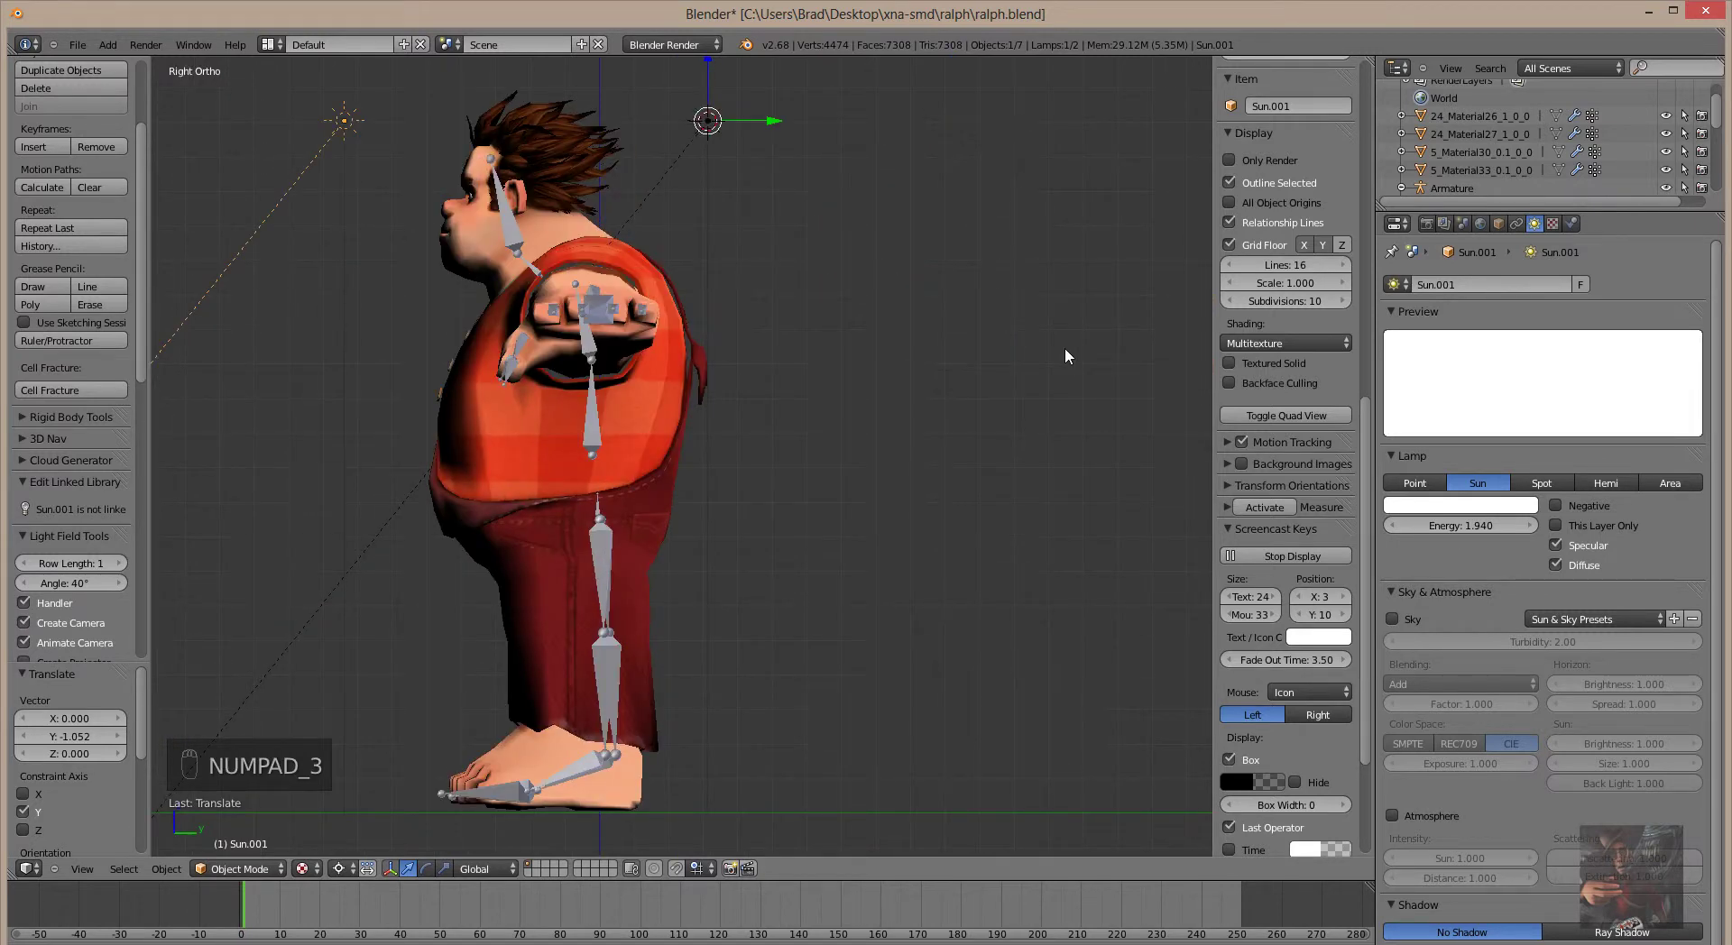
pyautogui.middleClick(358, 245)
pyautogui.press('r')
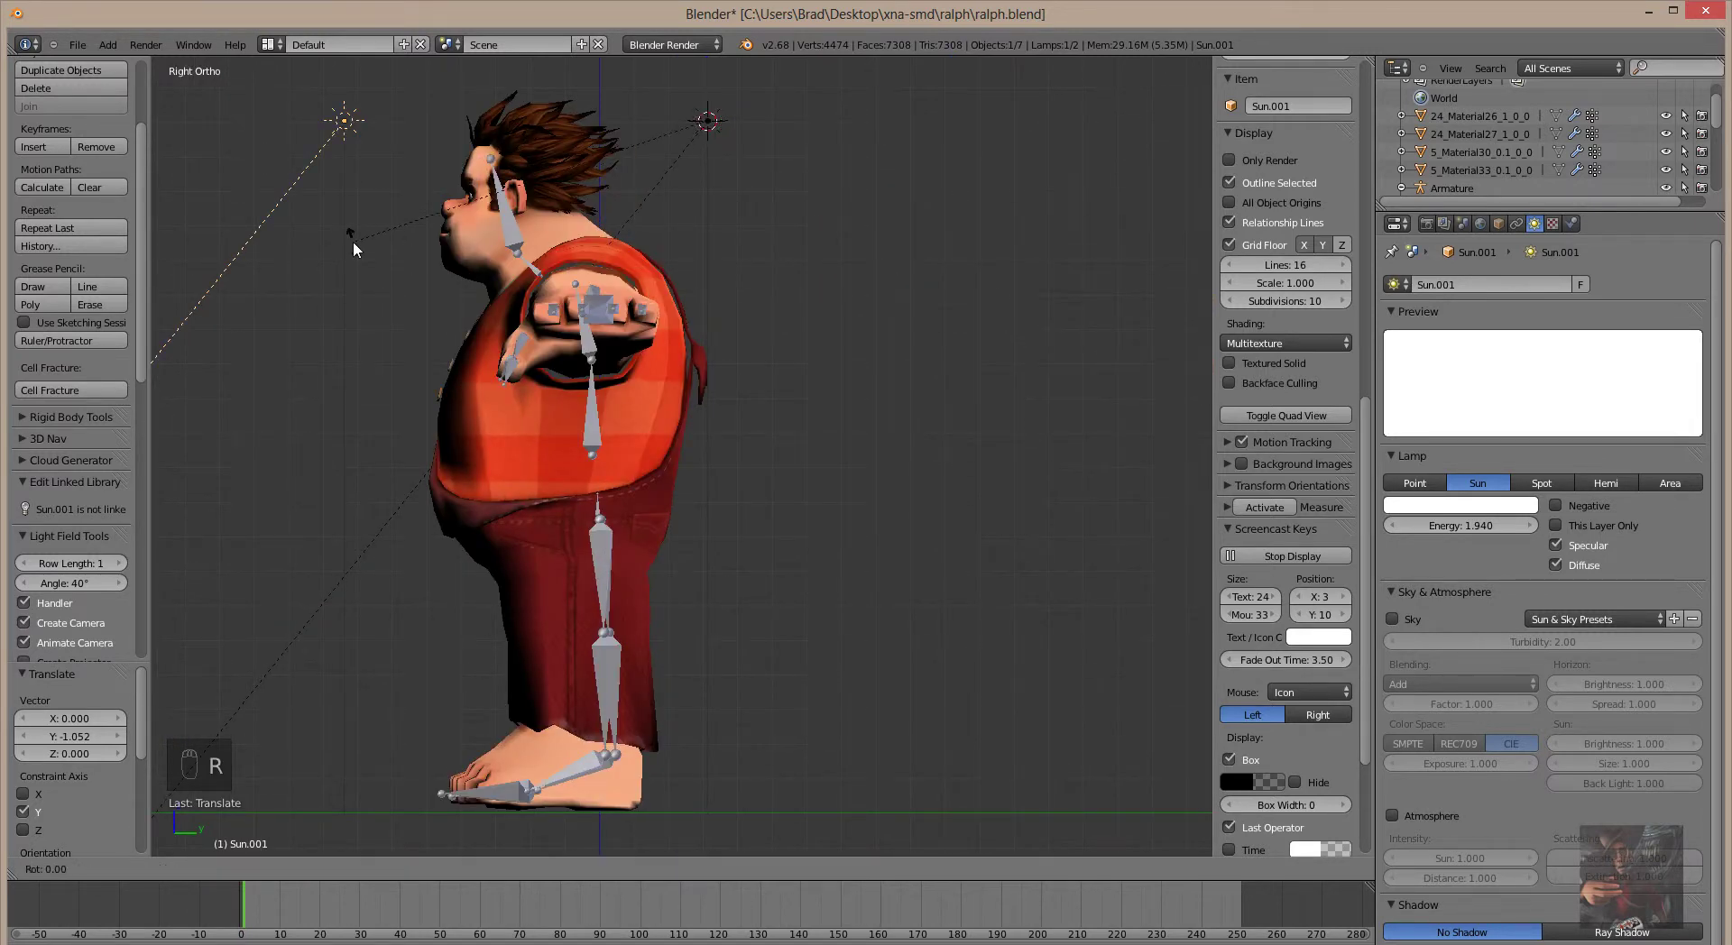
# Rotate Sun.001 about -88 degrees toward Ralph's front at 0.8 energy and inspect his lit face and shirt
pyautogui.middleClick(359, 244)
pyautogui.moveTo(347, 209); pyautogui.dragTo(713, 121)
pyautogui.moveTo(713, 121); pyautogui.dragTo(311, 374)
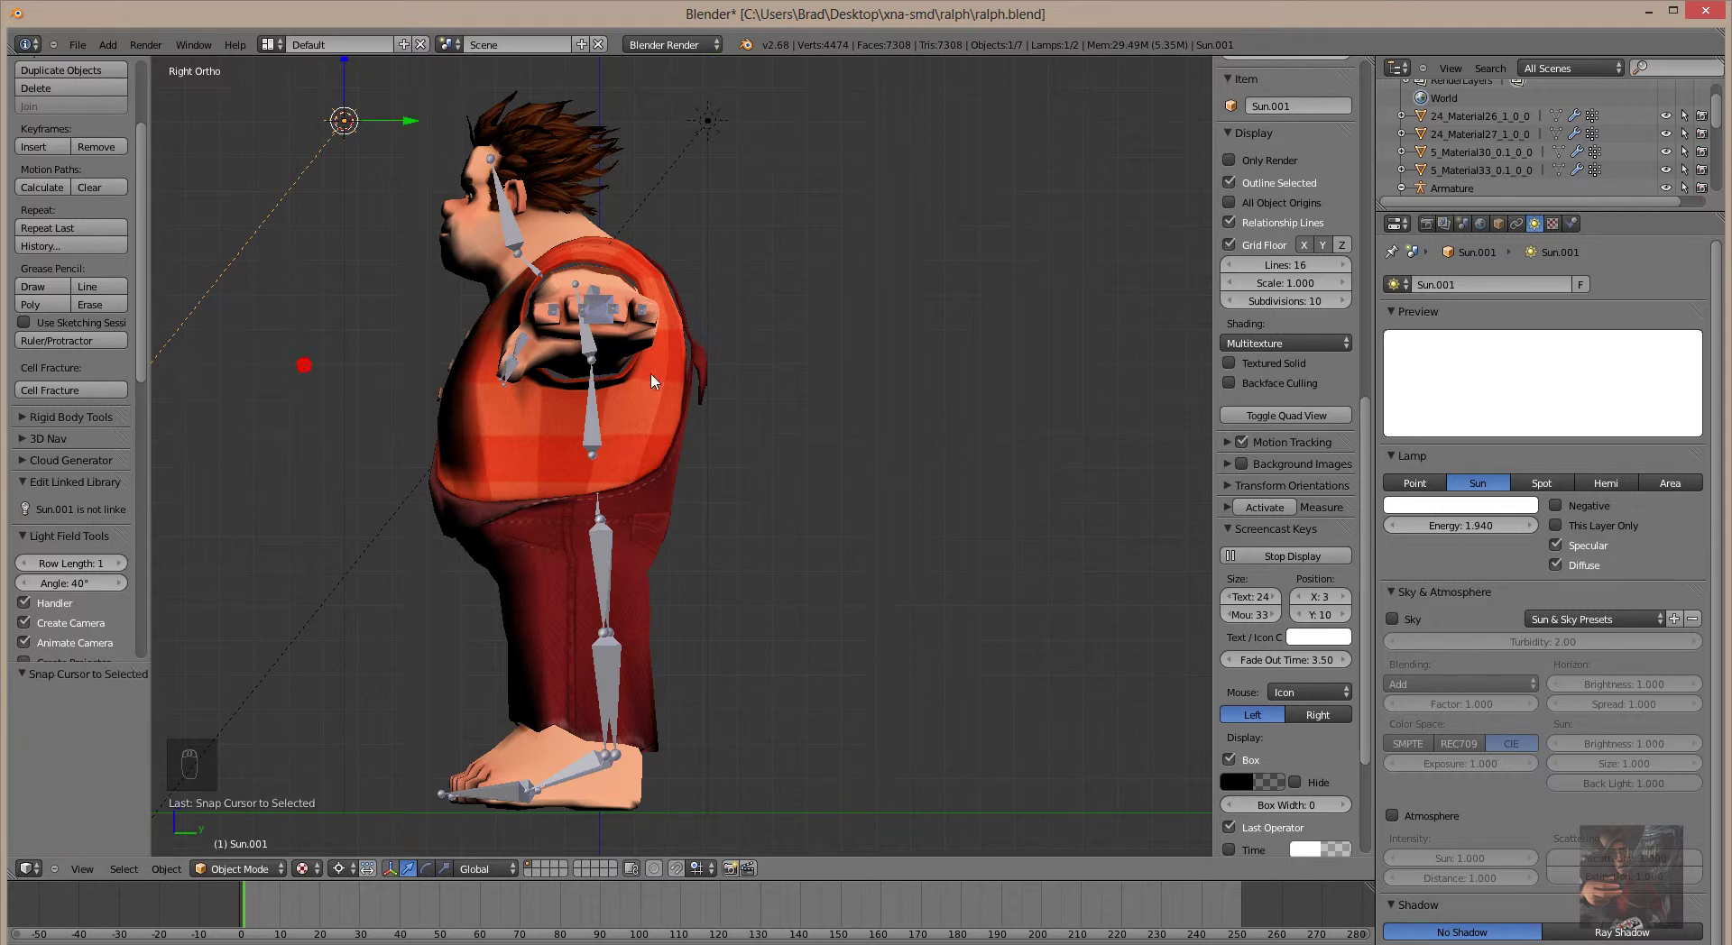
pyautogui.press('r')
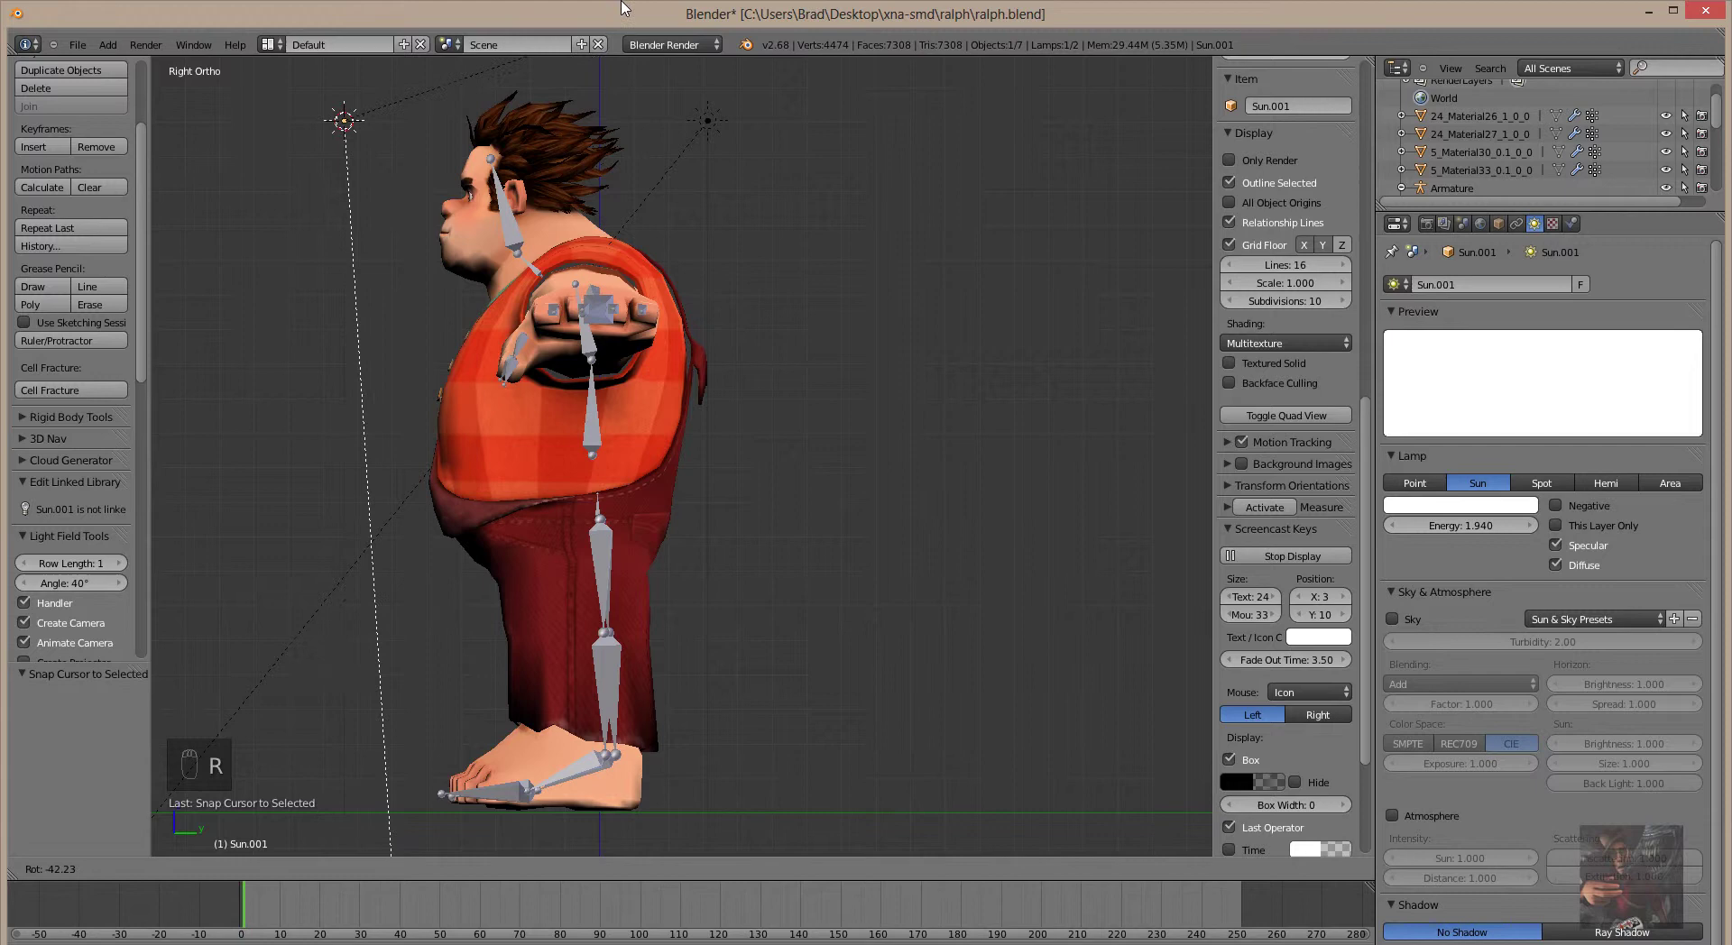
pyautogui.moveTo(474, 304); pyautogui.dragTo(1501, 529)
pyautogui.moveTo(1500, 530); pyautogui.dragTo(829, 463)
pyautogui.moveTo(884, 476); pyautogui.dragTo(467, 302)
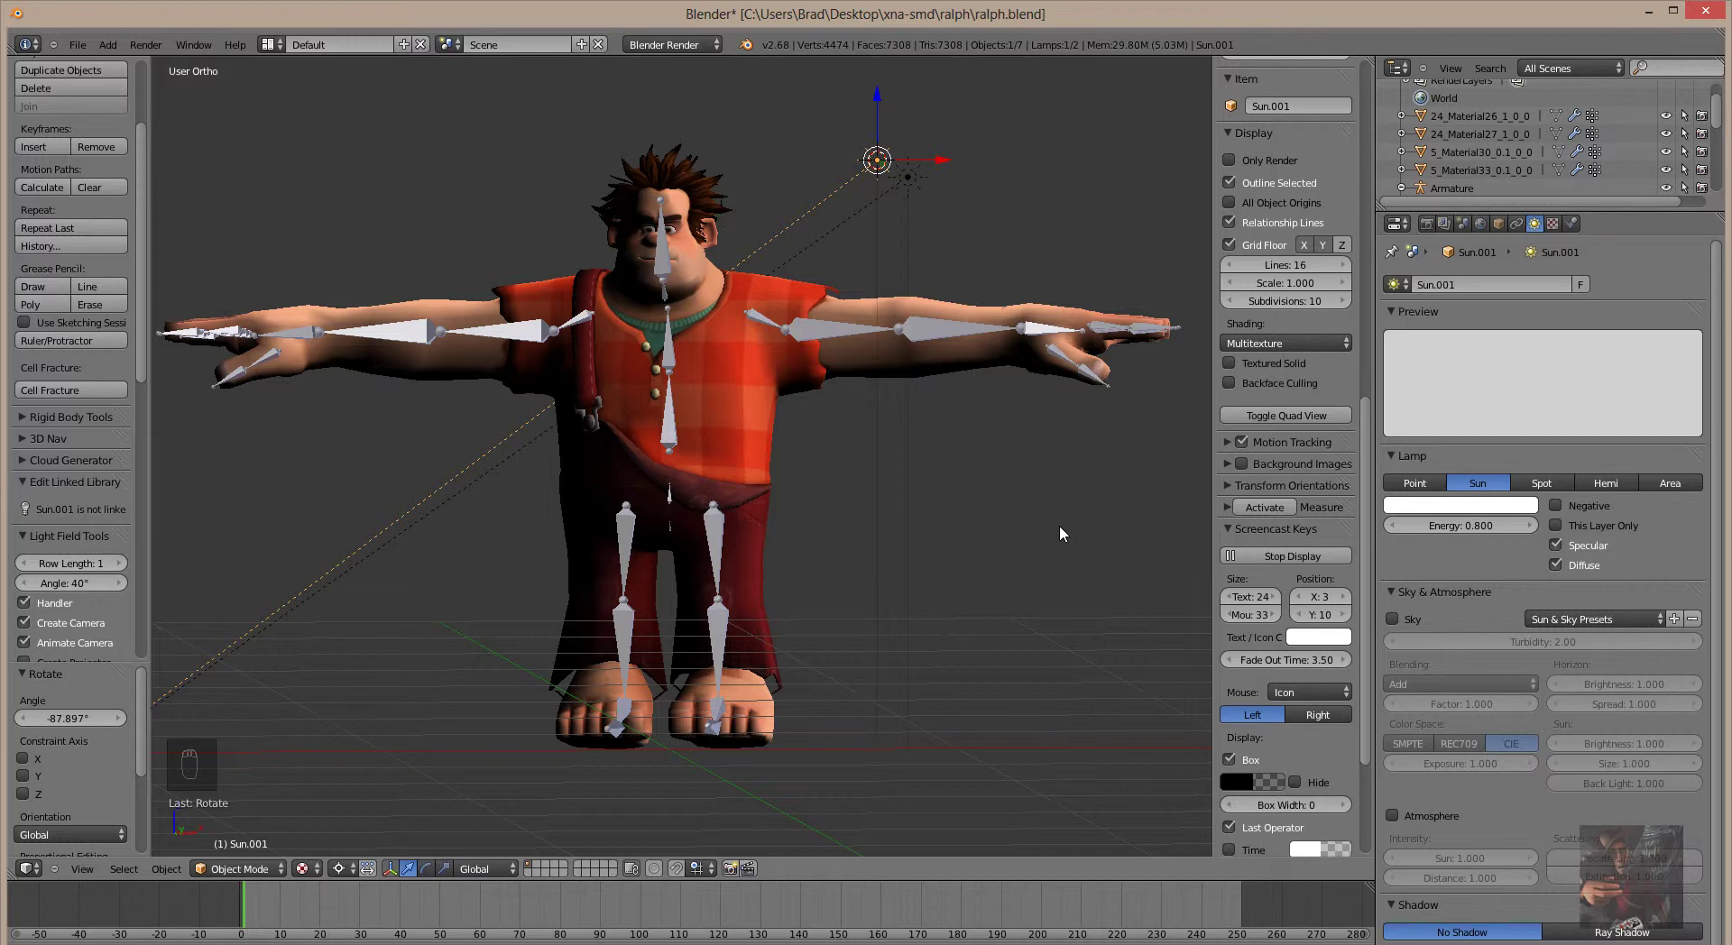
pyautogui.middleClick(1066, 534)
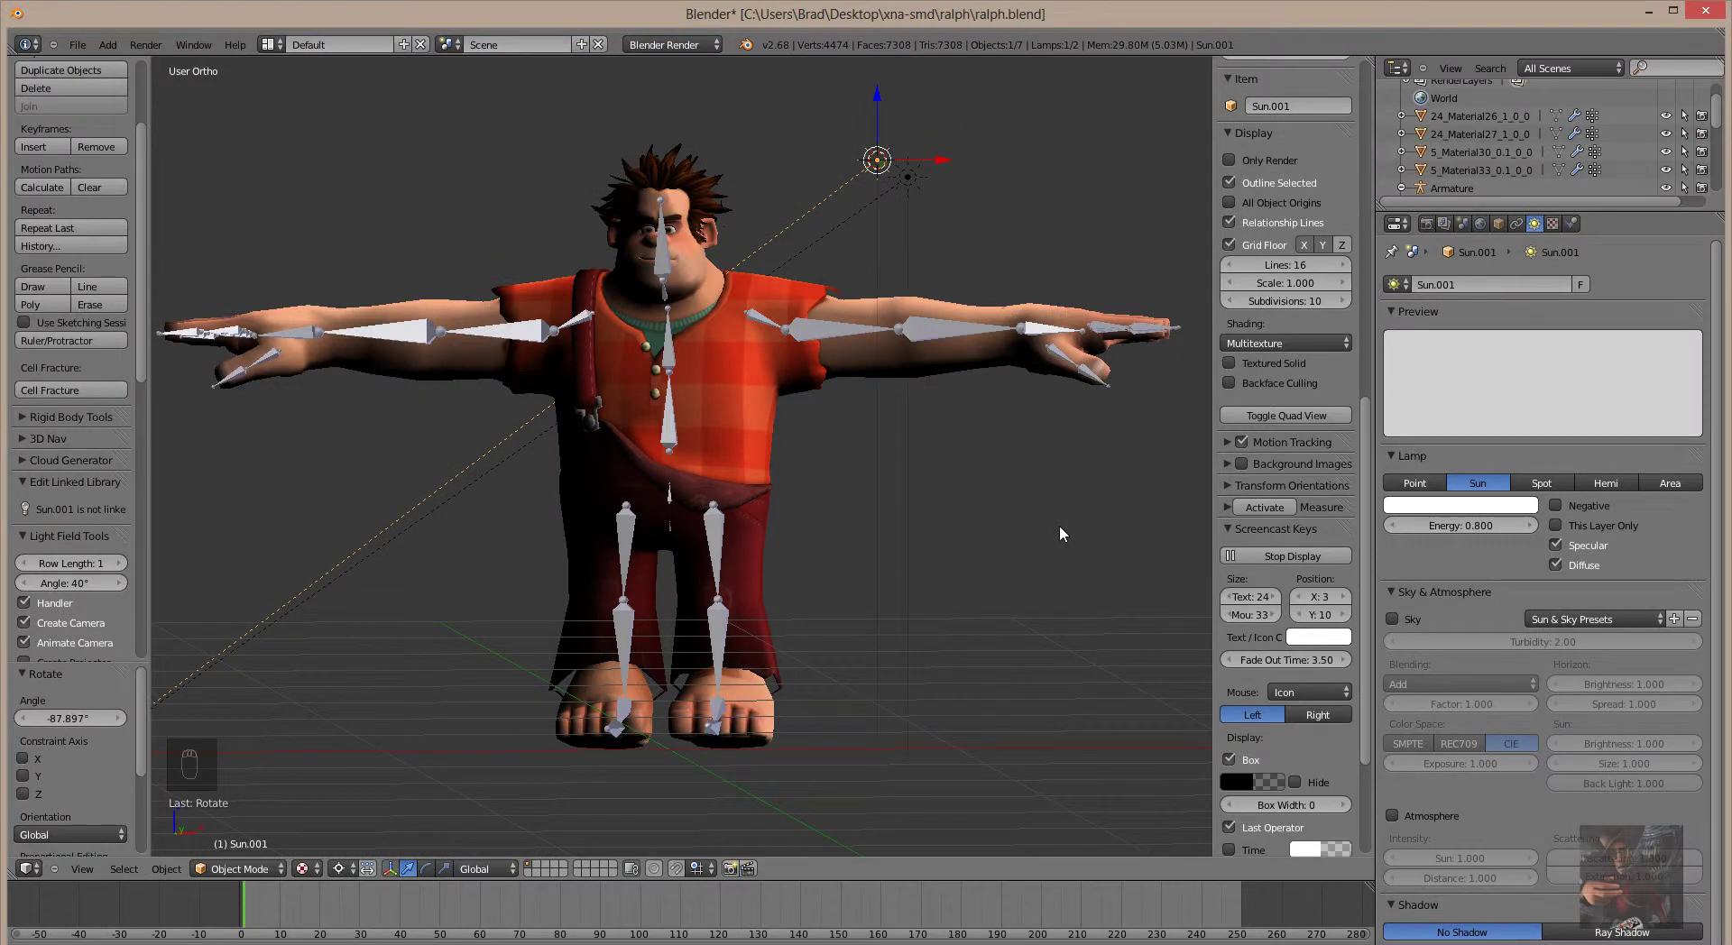